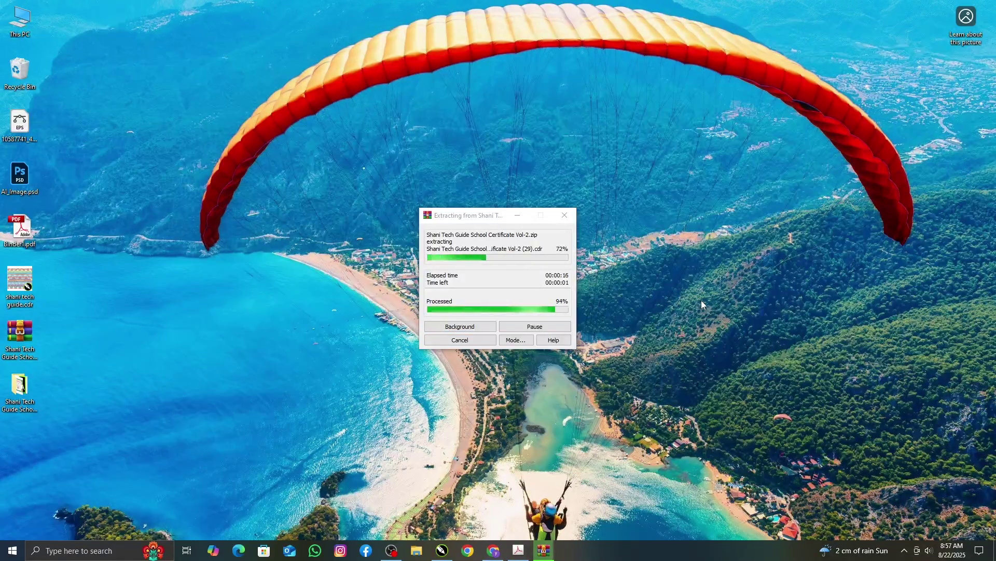
Step: Browse into the extracted certificate folder and its Font subfolder to install the template fonts
{"action": "double_click", "coordinate": [681, 306]}
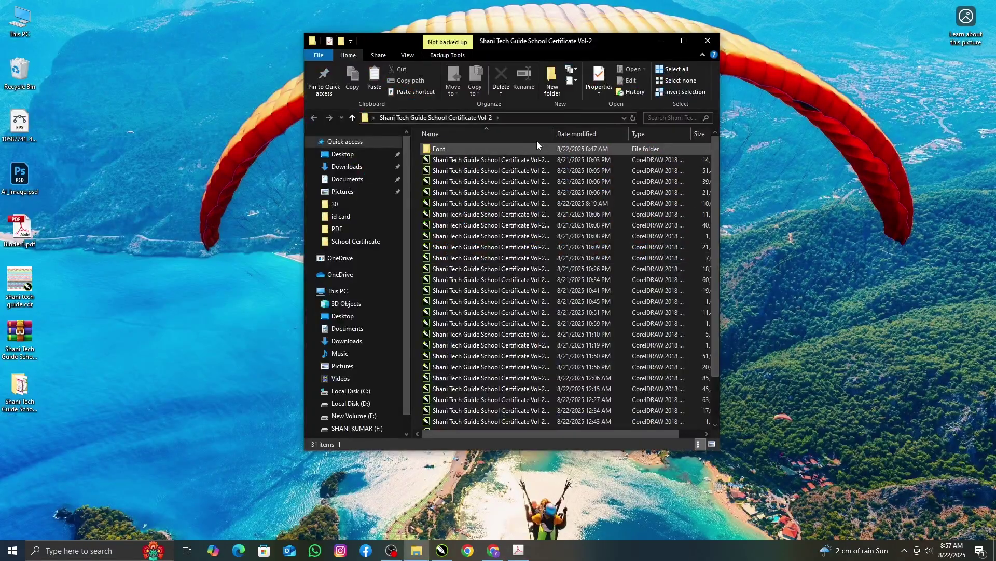
{"action": "left_click", "coordinate": [514, 152]}
{"action": "double_click", "coordinate": [514, 153]}
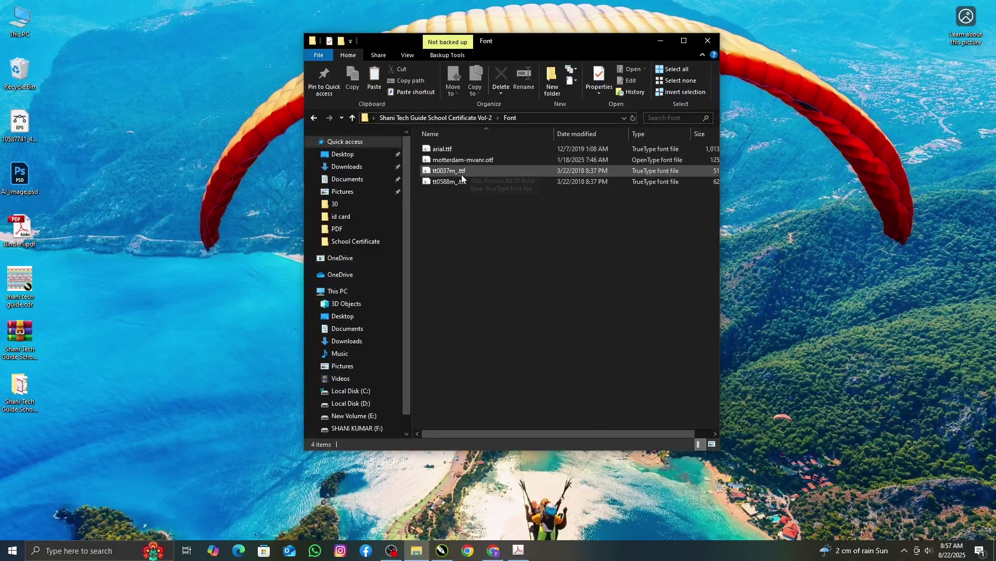
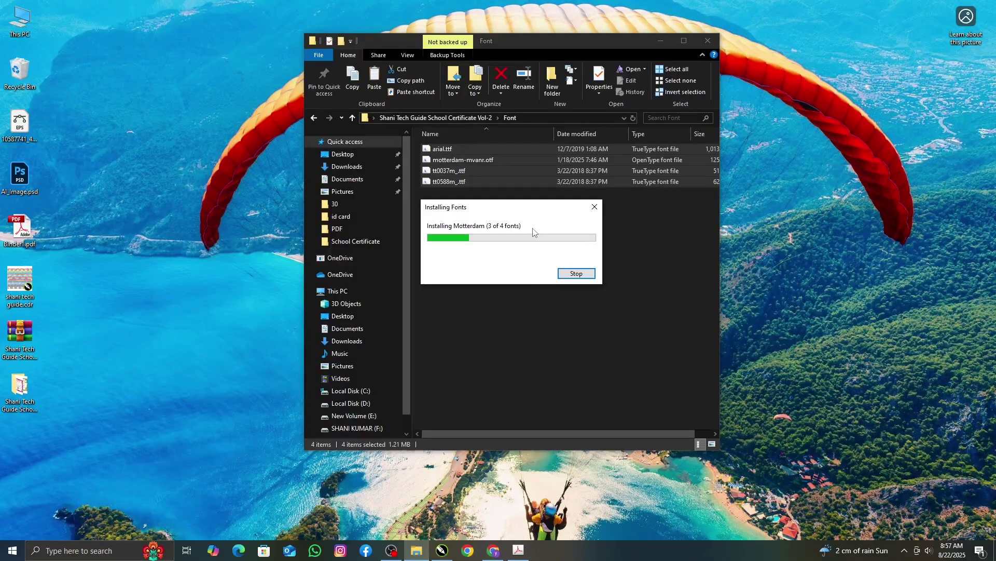
Step: Return to the certificate folder, maximize it and browse the template thumbnails
{"action": "left_click", "coordinate": [542, 233]}
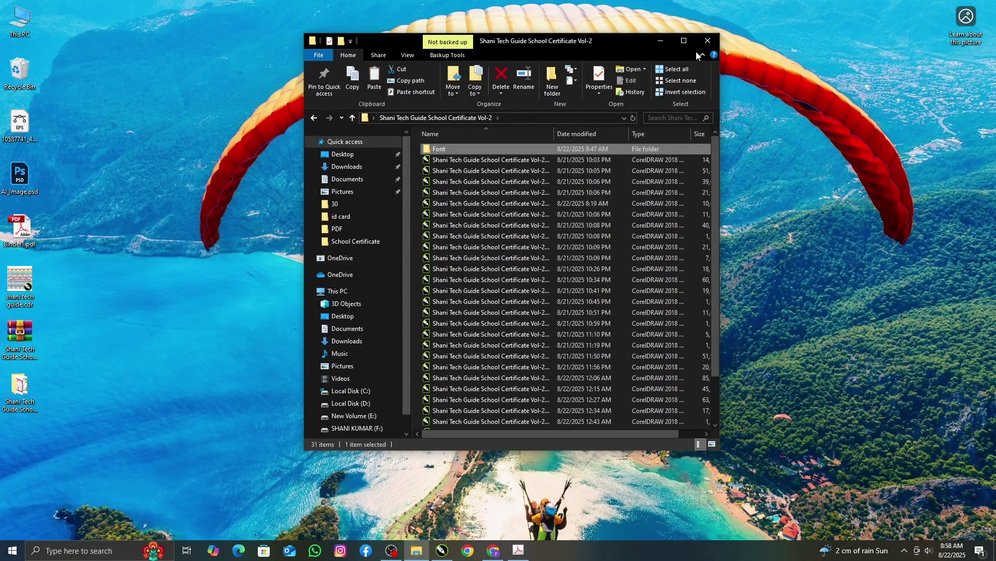
{"action": "left_click", "coordinate": [688, 45]}
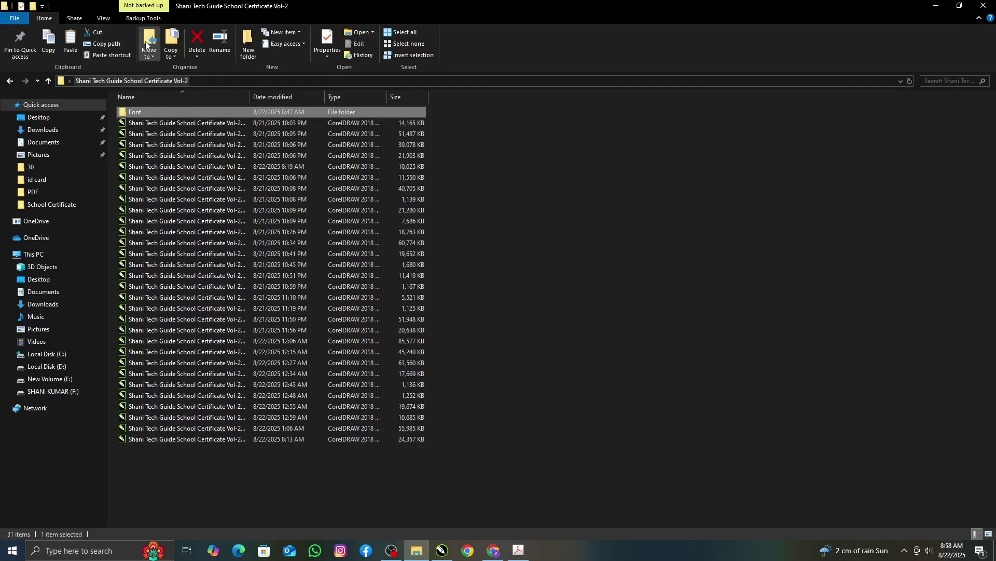
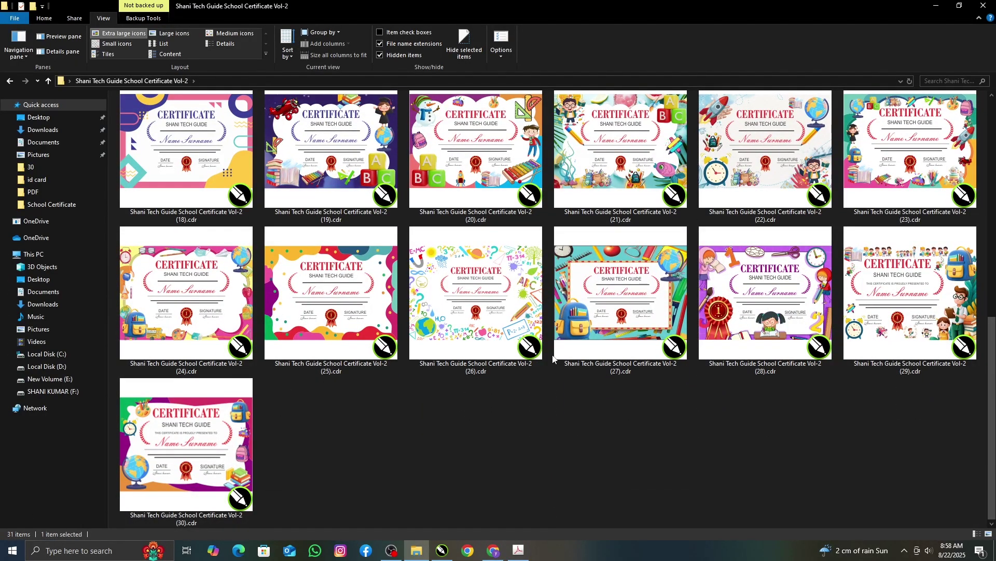
{"action": "scroll", "scroll_direction": "up", "scroll_amount": 3}
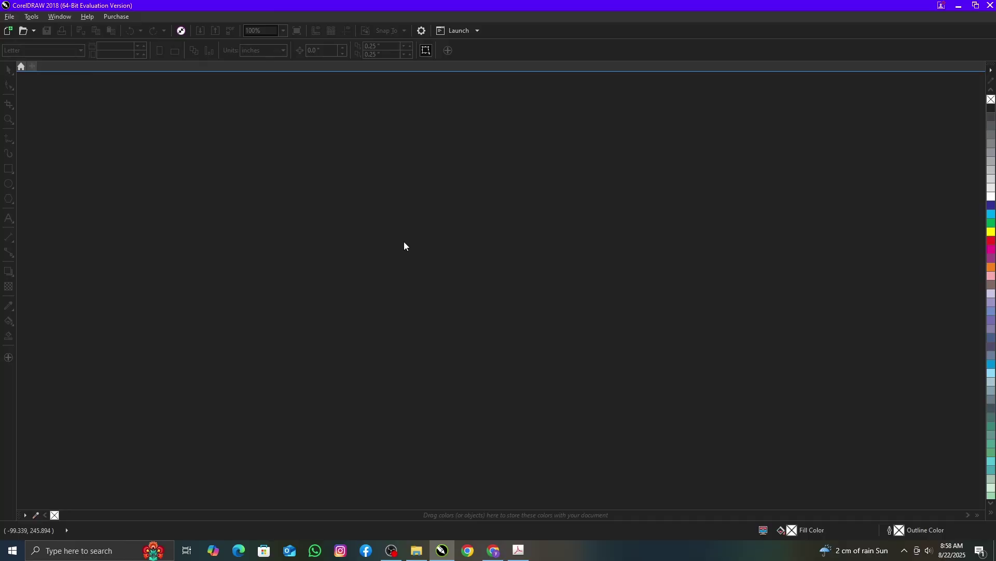
Step: Bring up Open Drawing on the certificate folder with large thumbnails and no preview pane
{"action": "key", "text": "ctrl+o"}
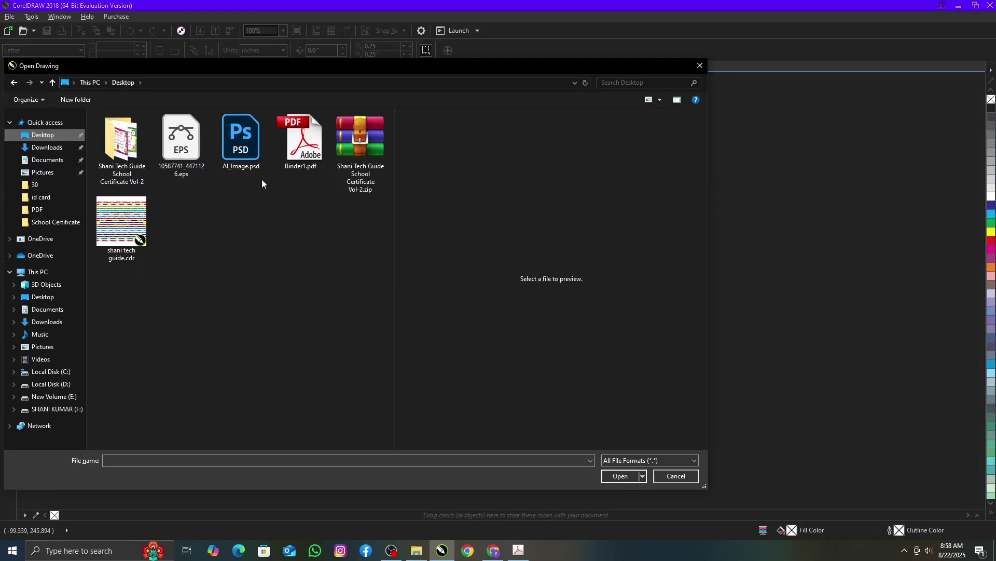
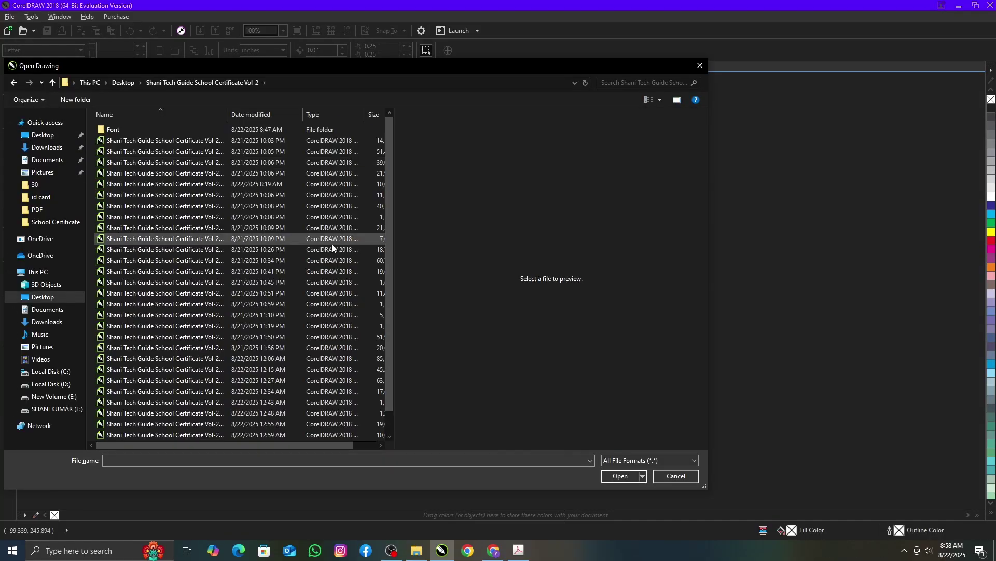
{"action": "left_click", "coordinate": [665, 102]}
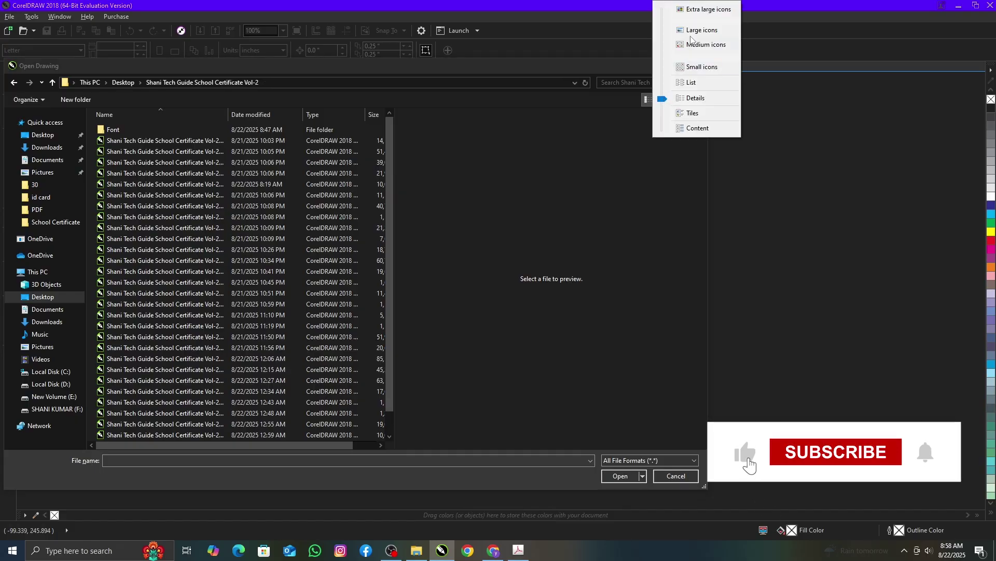
{"action": "left_click", "coordinate": [754, 464]}
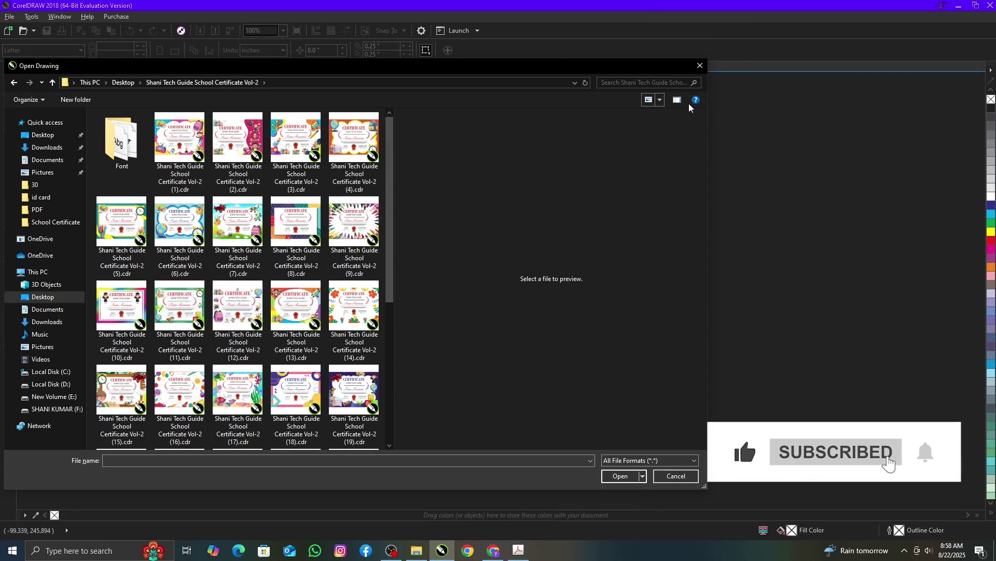
{"action": "left_click", "coordinate": [687, 106]}
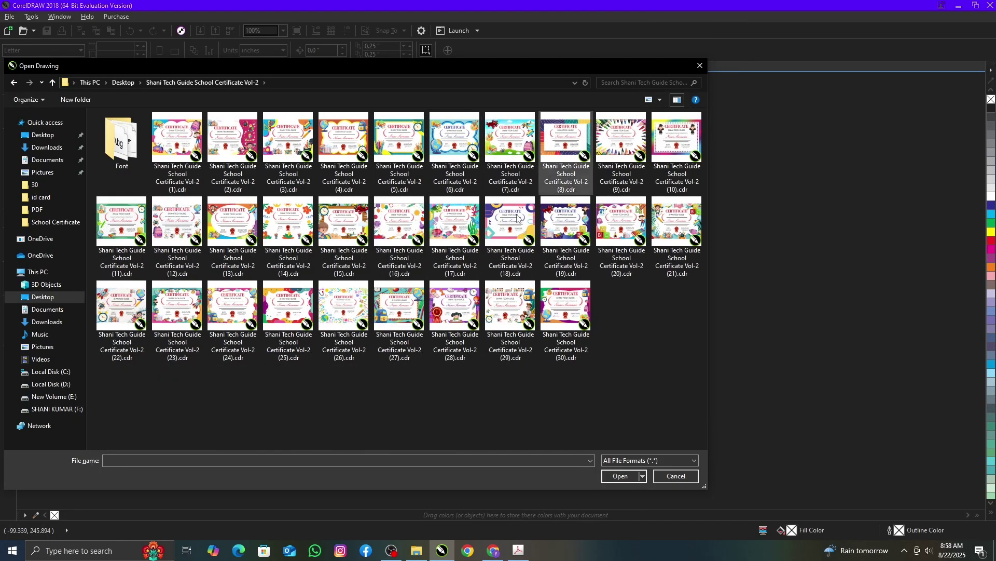
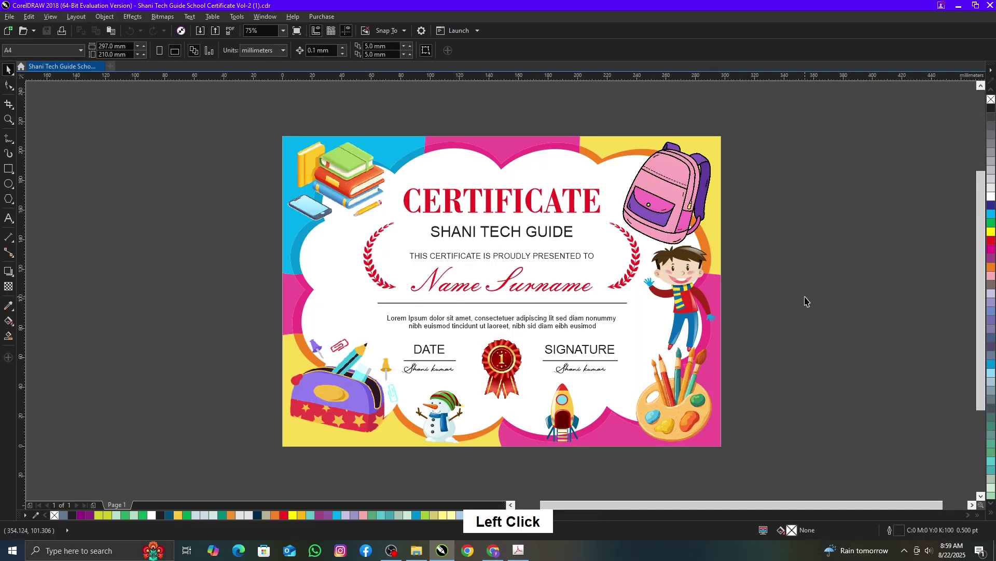
Step: Preview the certificate full screen, then retype the heading as 'shani tech guide' and edit the subtitle
{"action": "key", "text": "F4"}
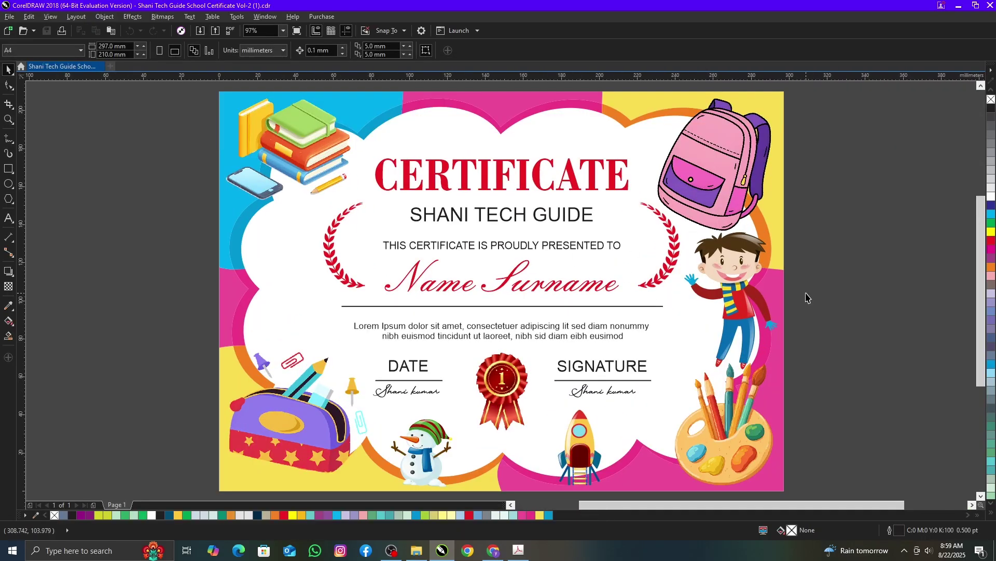
{"action": "key", "text": "F9"}
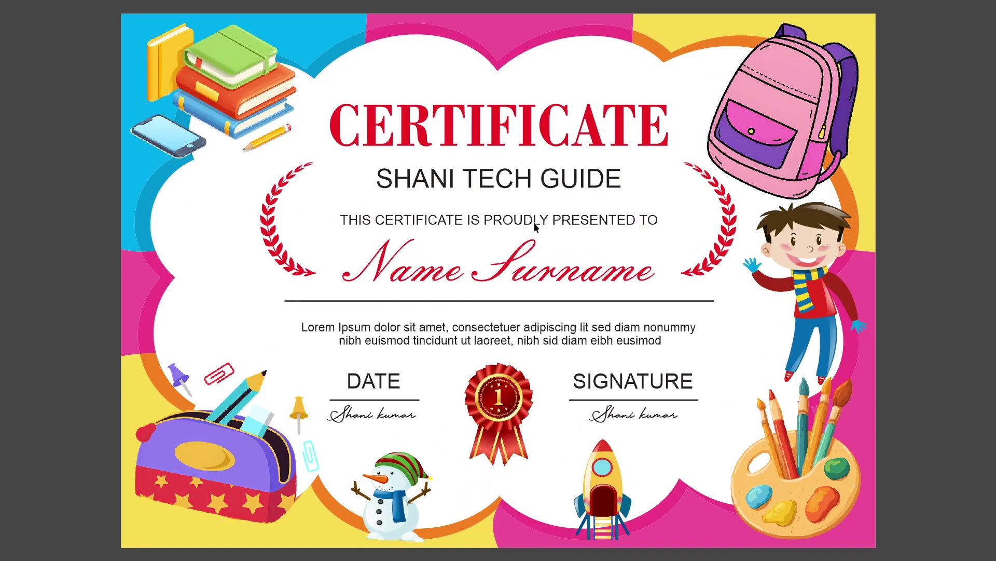
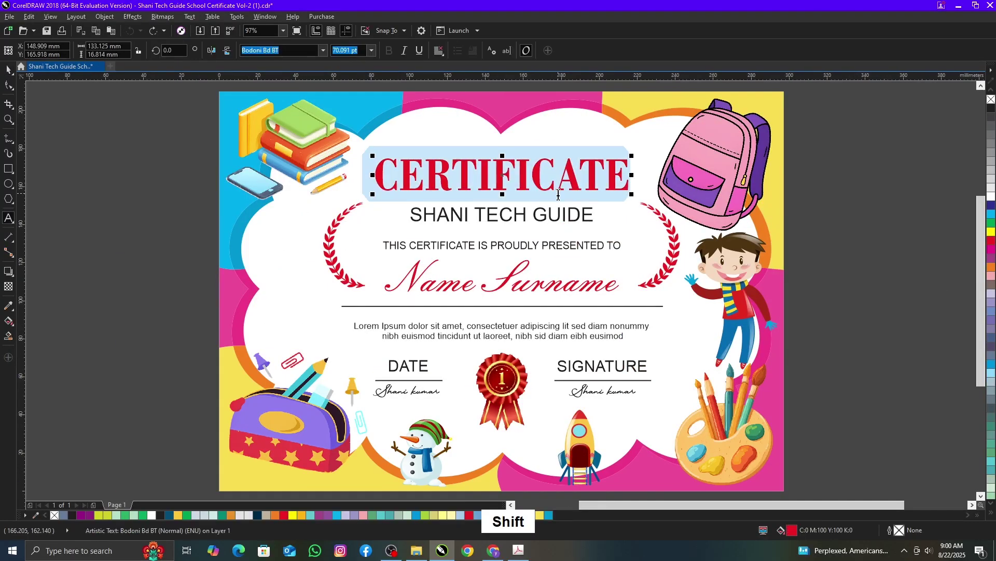
{"action": "type", "text": "shani tech guide"}
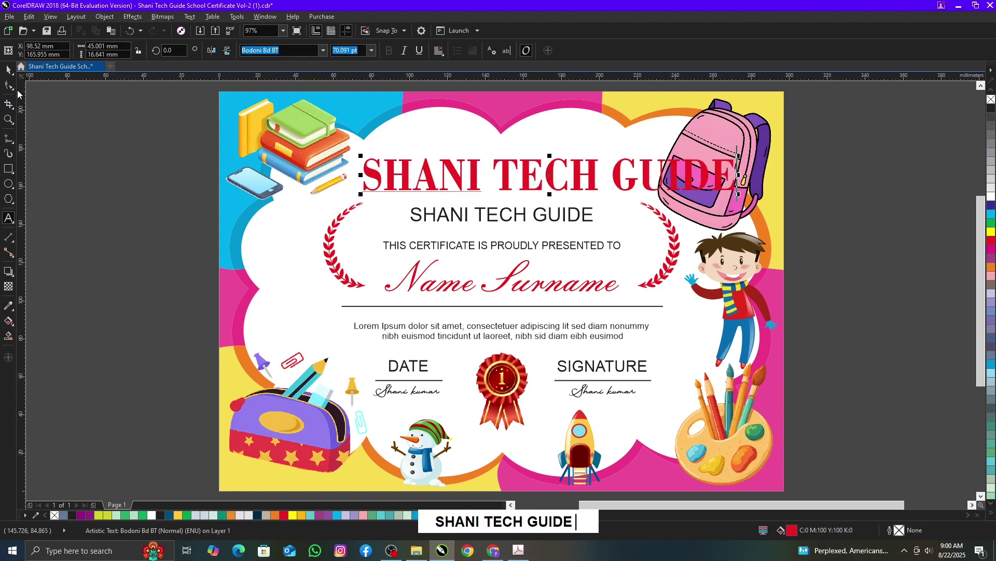
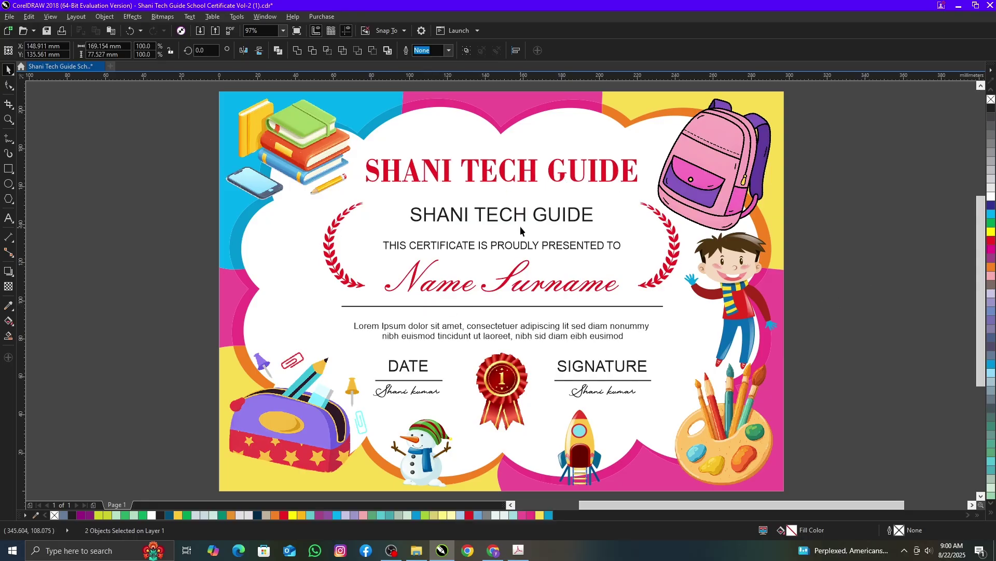
{"action": "left_click", "coordinate": [526, 215]}
{"action": "double_click", "coordinate": [524, 210]}
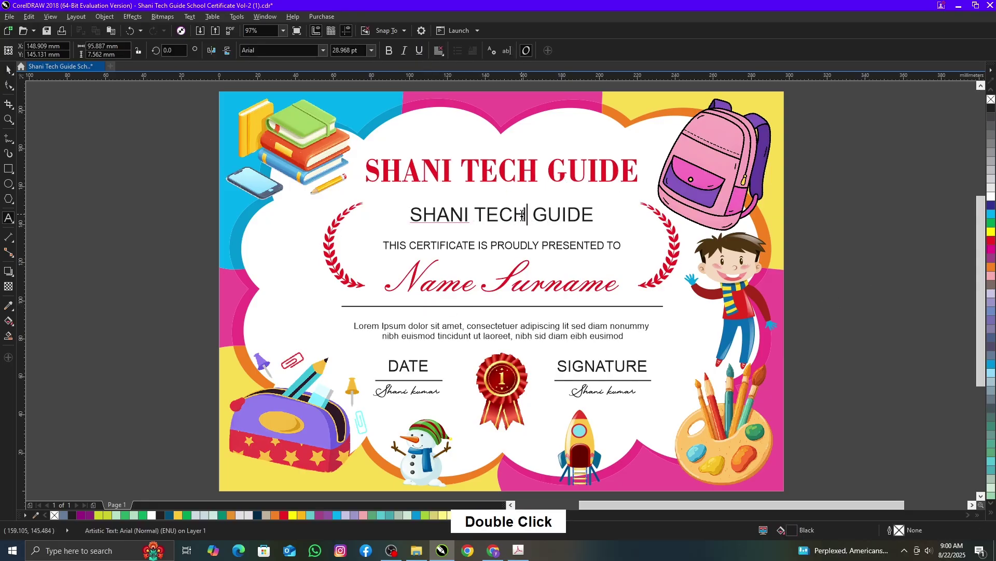
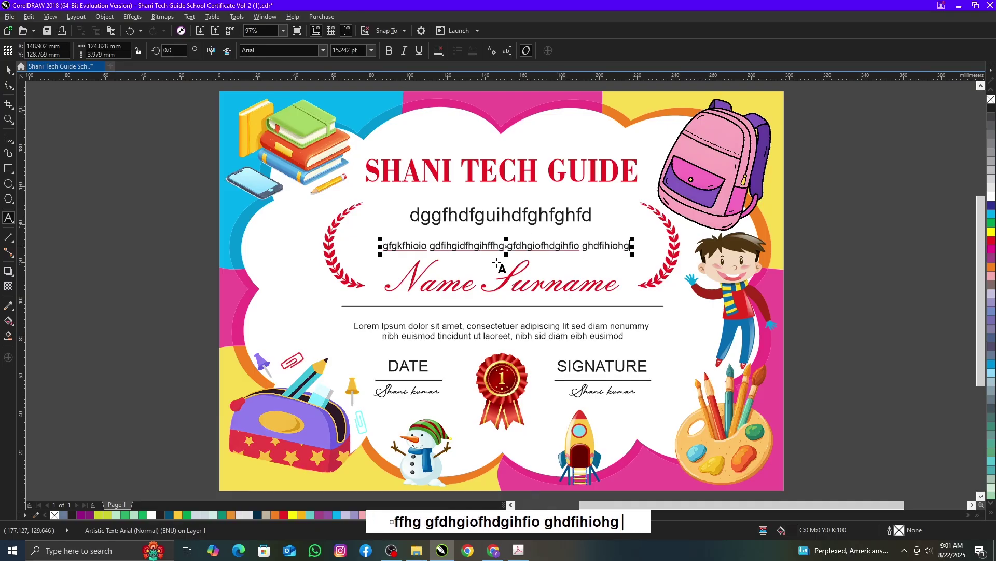
Step: Replace the Name Surname line with 'shani tech guide' and deselect everything
{"action": "left_click", "coordinate": [460, 280]}
{"action": "double_click", "coordinate": [461, 279]}
{"action": "left_click", "coordinate": [570, 282]}
{"action": "type", "text": "shani tech guide"}
{"action": "left_click", "coordinate": [9, 76]}
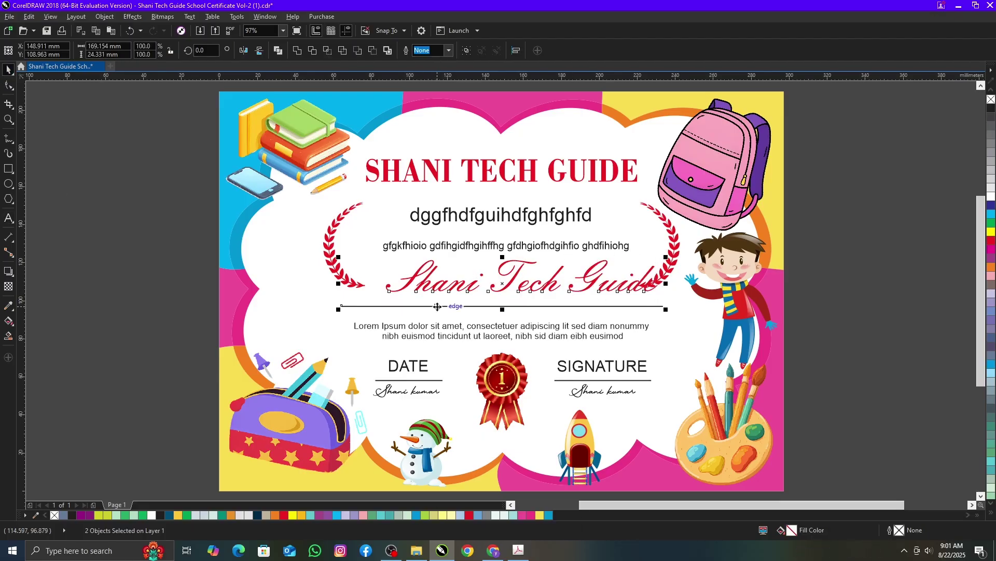
{"action": "type", "text": "c"}
{"action": "left_click", "coordinate": [837, 274]}
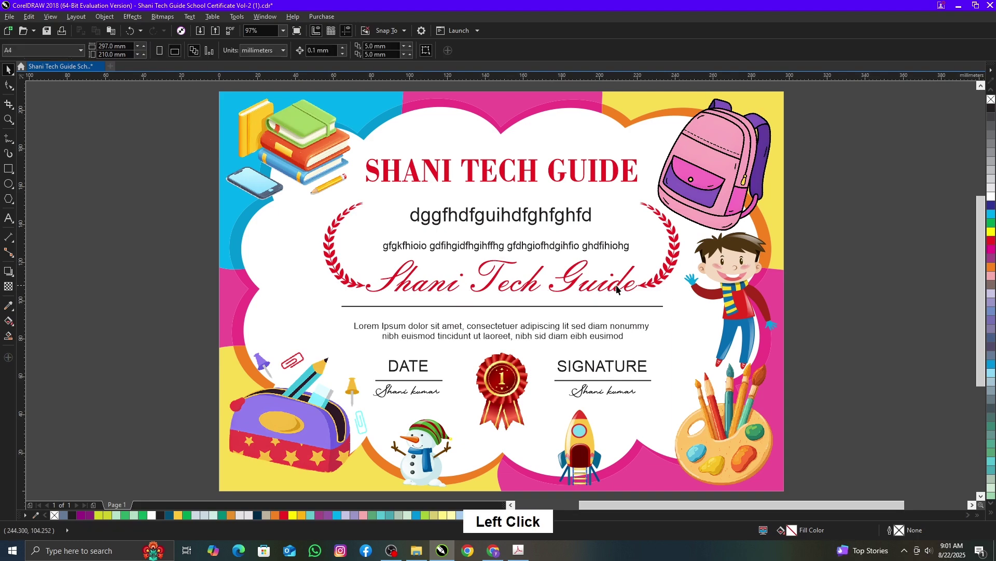
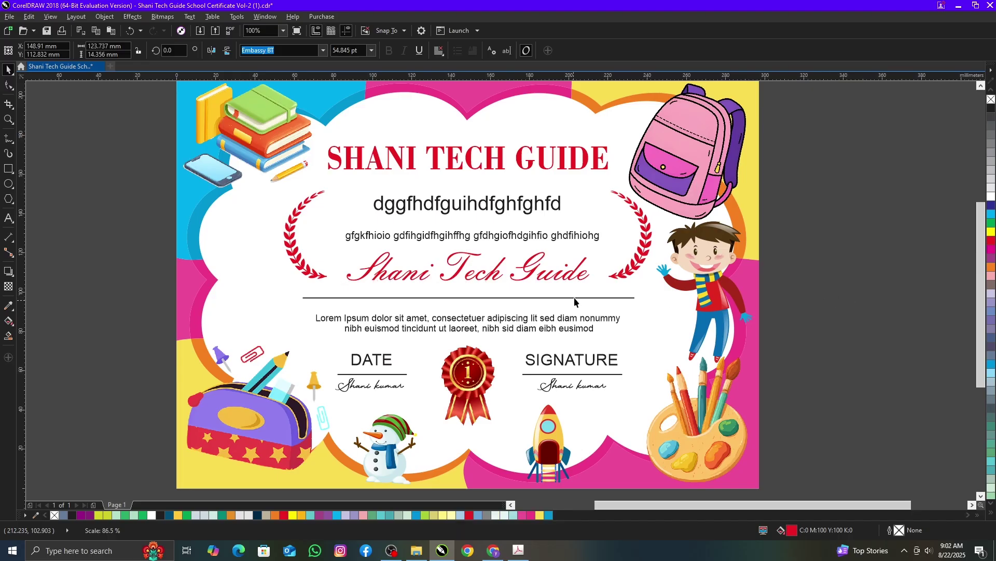
Step: Replace the filler paragraph below the line with gibberish text
{"action": "left_click", "coordinate": [578, 300]}
{"action": "left_click", "coordinate": [550, 316]}
{"action": "double_click", "coordinate": [548, 312]}
{"action": "key", "text": "ctrl+a"}
{"action": "type", "text": "dfdhdfhgfduhgudfihgdf"}
{"action": "type", "text": "dfdhdfhgfduhgudfihgdfhg"}
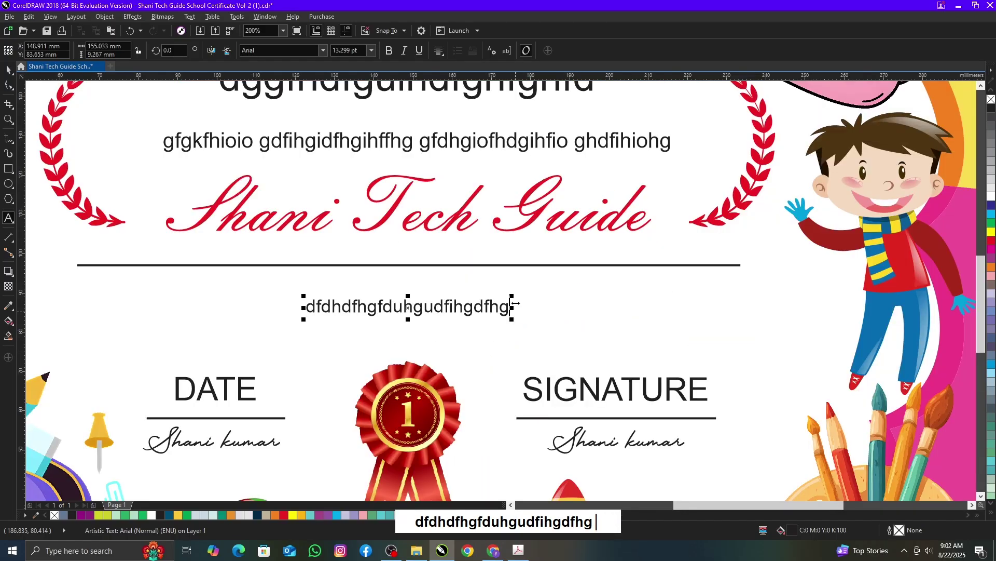
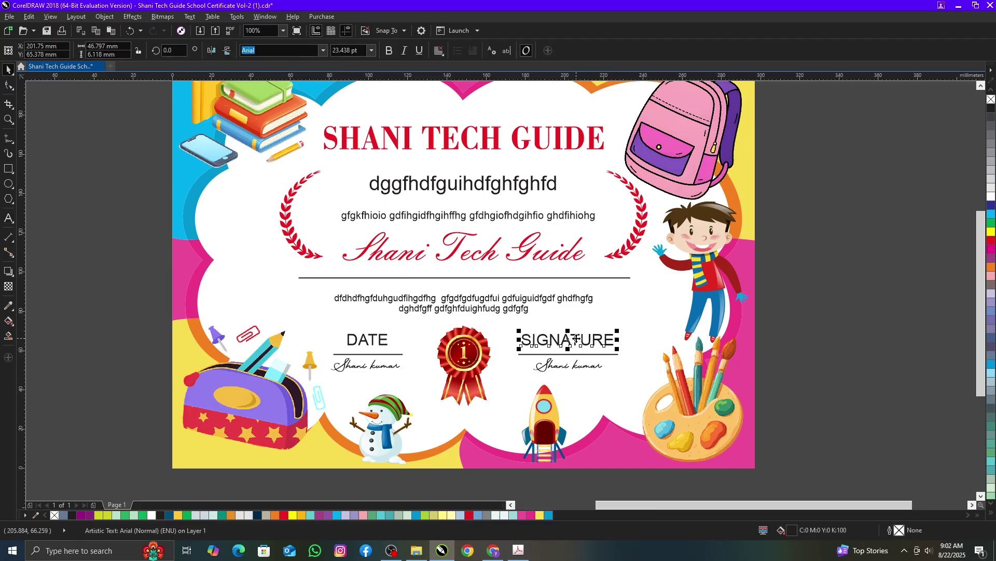
Step: Overwrite the SIGNATURE label and the handwritten signature with gibberish text
{"action": "key", "text": "F8"}
{"action": "left_click", "coordinate": [578, 335]}
{"action": "double_click", "coordinate": [578, 335]}
{"action": "type", "text": "dsfdgdfgfg"}
{"action": "left_click", "coordinate": [576, 360]}
{"action": "double_click", "coordinate": [576, 360]}
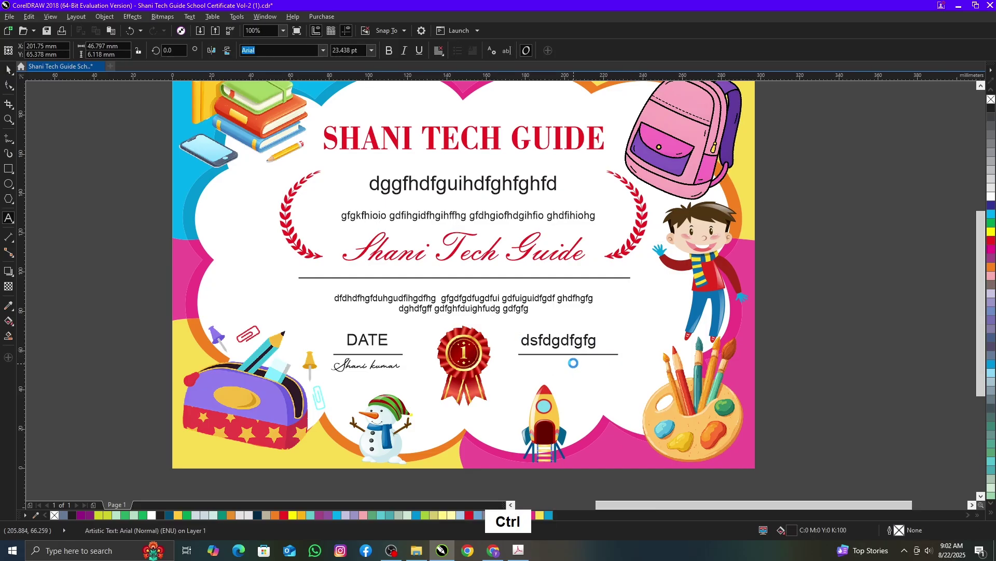
{"action": "key", "text": "ctrl+a"}
{"action": "type", "text": "hgfhfghgh"}
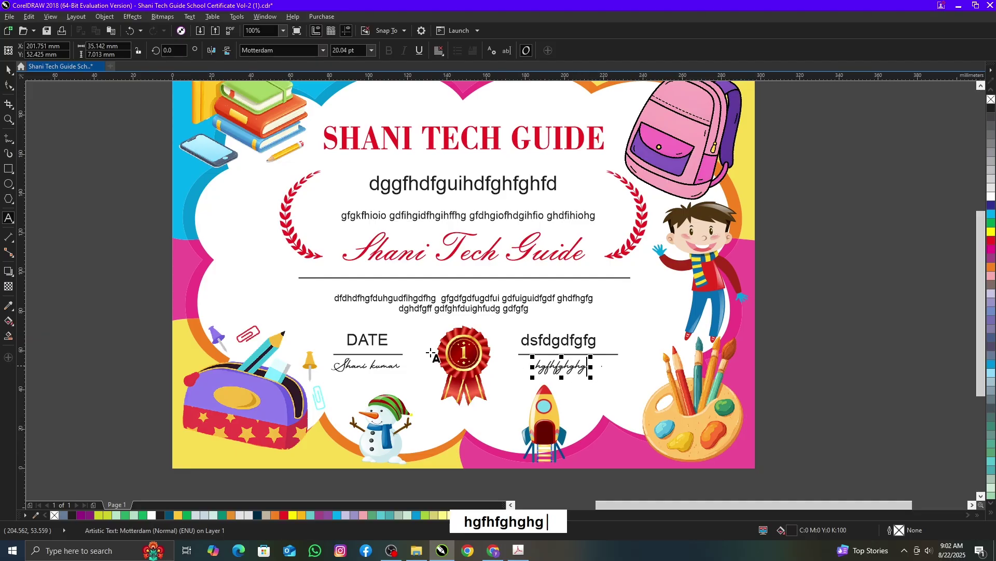
Step: Overwrite the signature under DATE and the date text, undoing a couple of edits
{"action": "left_click", "coordinate": [349, 358]}
{"action": "double_click", "coordinate": [349, 357]}
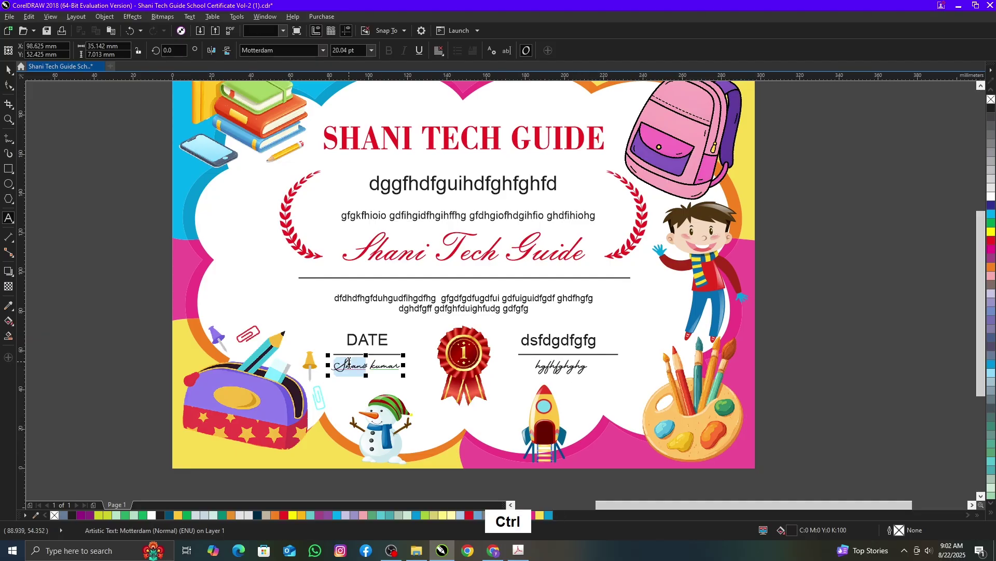
{"action": "key", "text": "ctrl+a"}
{"action": "type", "text": "fhfghghgh ffghf"}
{"action": "left_click", "coordinate": [14, 74]}
{"action": "key", "text": "ctrl+z"}
{"action": "key", "text": "ctrl+z"}
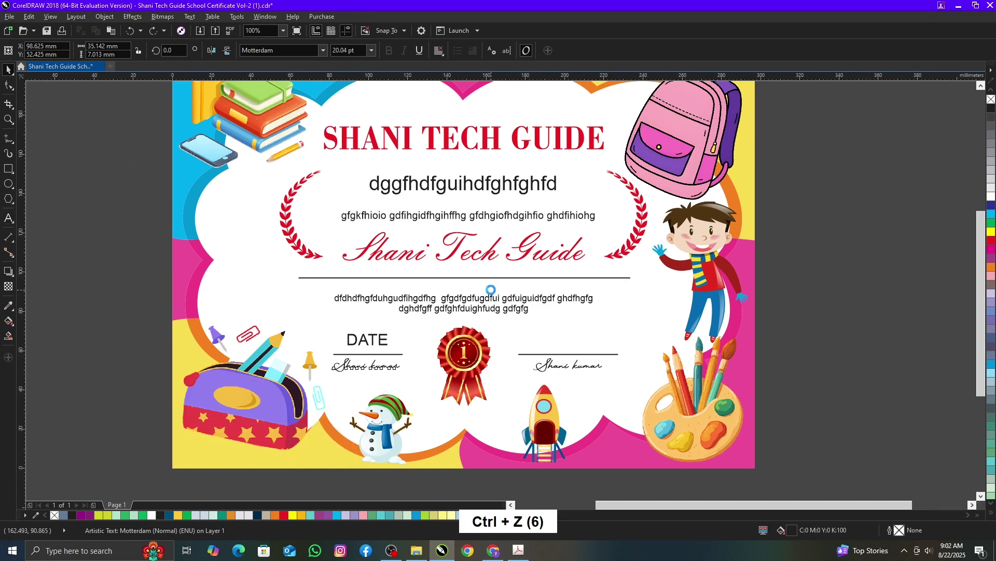
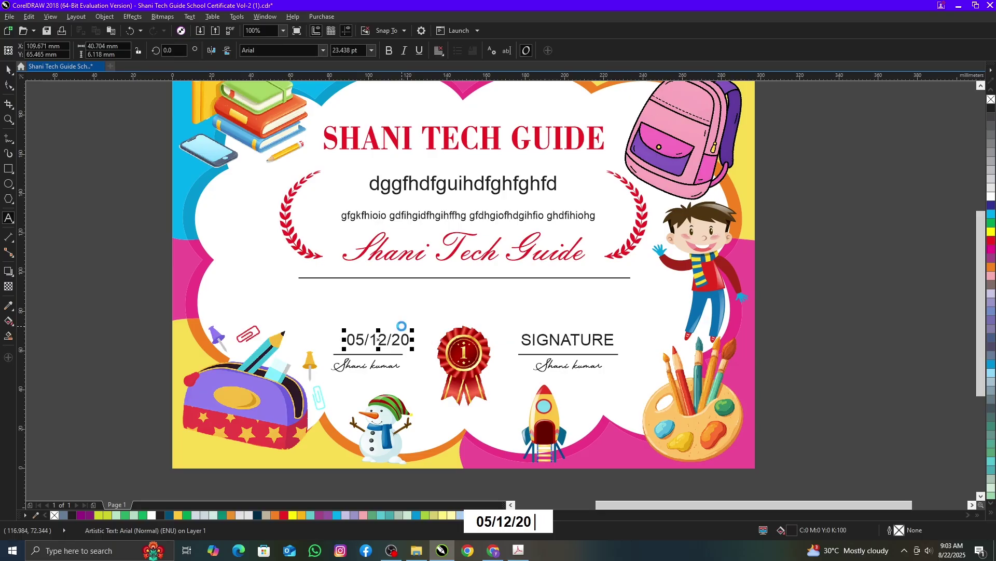
{"action": "type", "text": "0"}
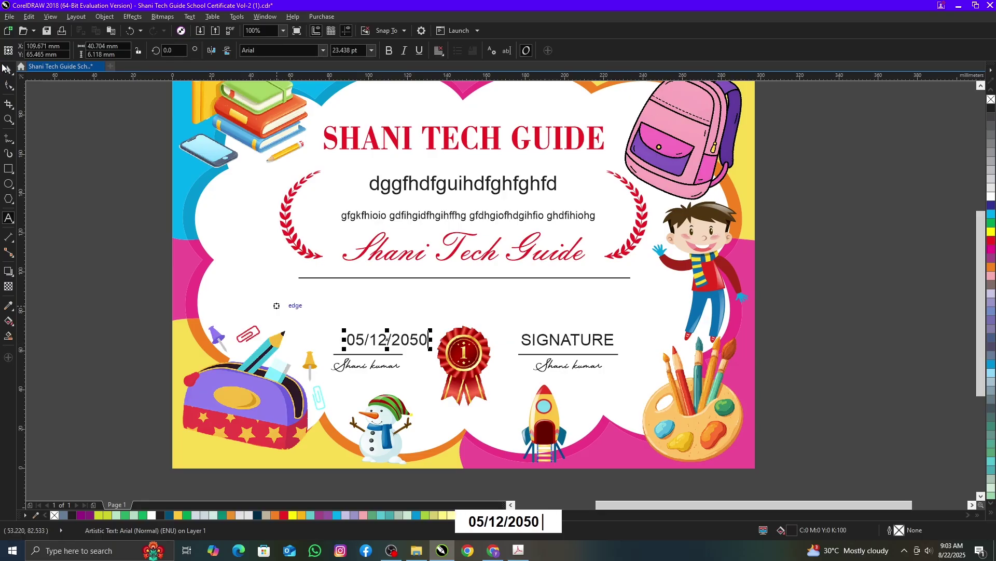
{"action": "left_click", "coordinate": [11, 68]}
Step: Undo all the text changes to restore the original CERTIFICATE, Name Surname, DATE and SIGNATURE placeholders
{"action": "key", "text": "ctrl+z"}
{"action": "key", "text": "ctrl+z"}
{"action": "key", "text": "ctrl+z"}
{"action": "key", "text": "ctrl+z"}
{"action": "key", "text": "ctrl+z"}
{"action": "key", "text": "ctrl+z"}
{"action": "key", "text": "ctrl+z"}
{"action": "key", "text": "ctrl+z"}
{"action": "key", "text": "ctrl+z"}
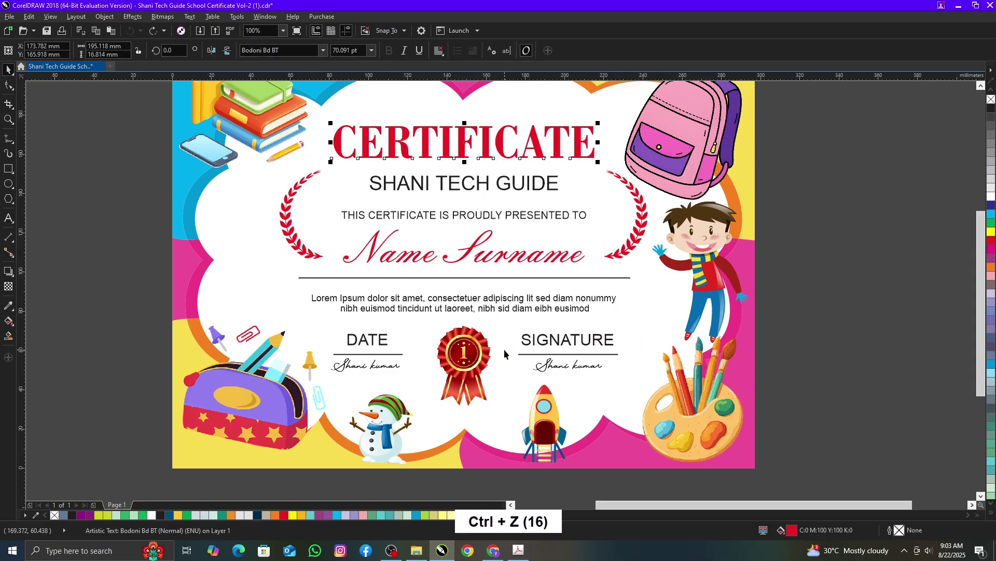
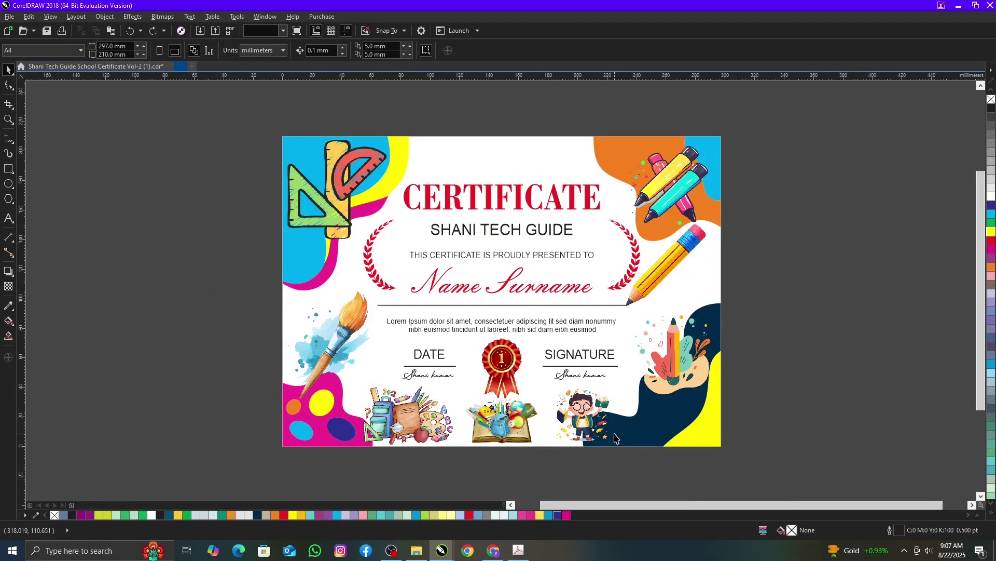
Step: Open template Vol-2 (3), fit it to the window and preview it full screen
{"action": "key", "text": "F4"}
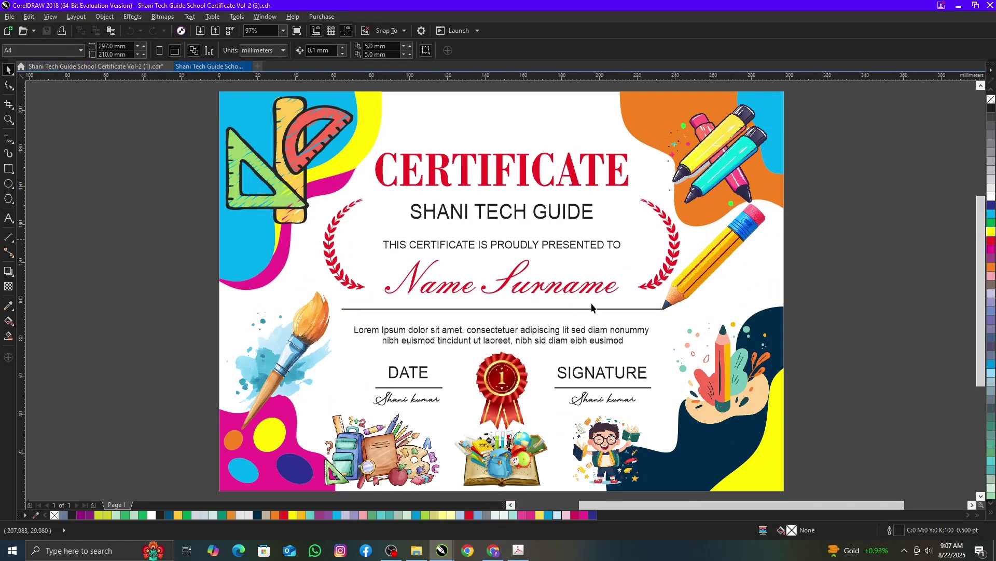
{"action": "left_click", "coordinate": [866, 324]}
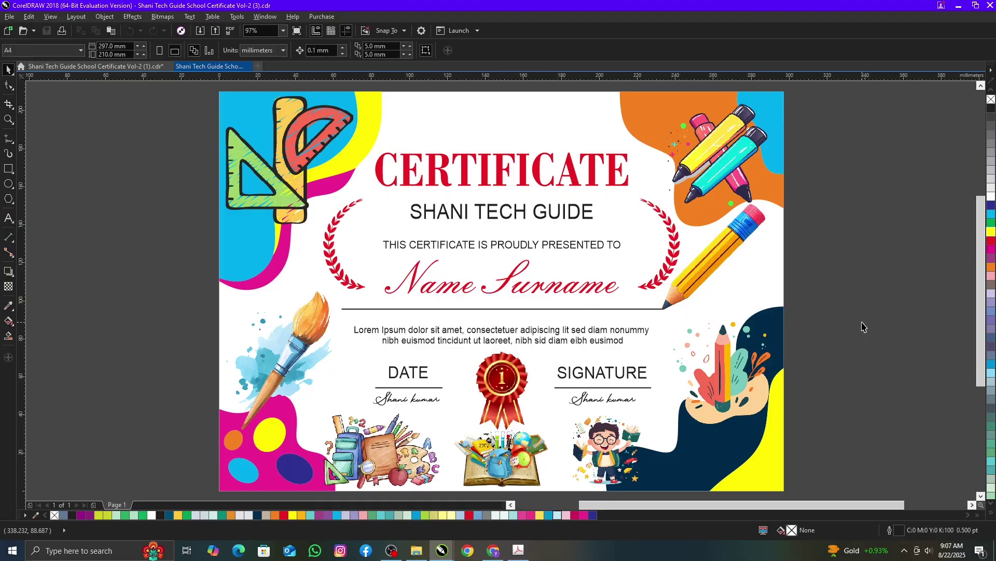
{"action": "key", "text": "F4"}
{"action": "key", "text": "F9"}
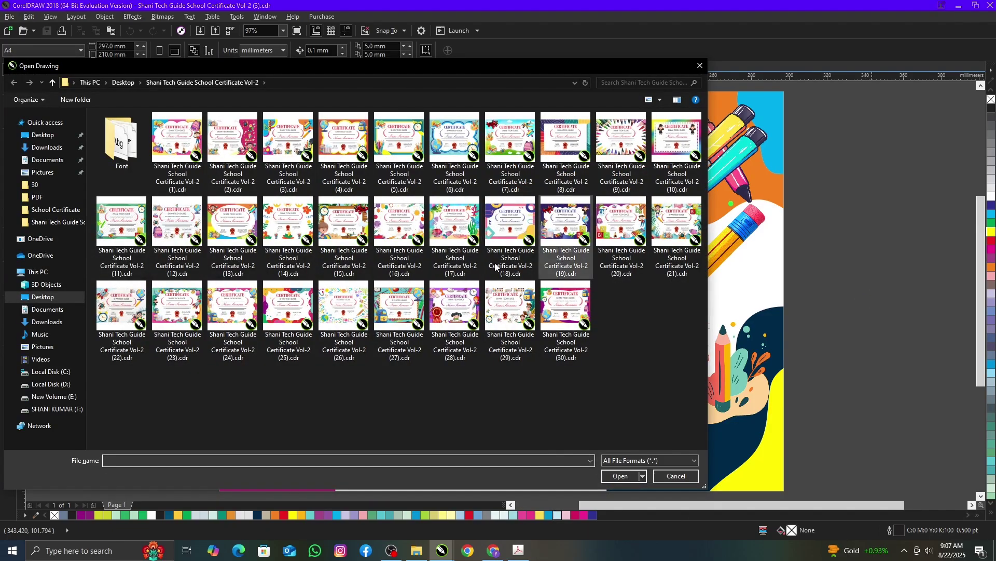
Step: Open template Vol-2 (21), the ABC-blocks certificate, and preview it full screen
{"action": "left_click", "coordinate": [688, 260]}
{"action": "left_click", "coordinate": [629, 501]}
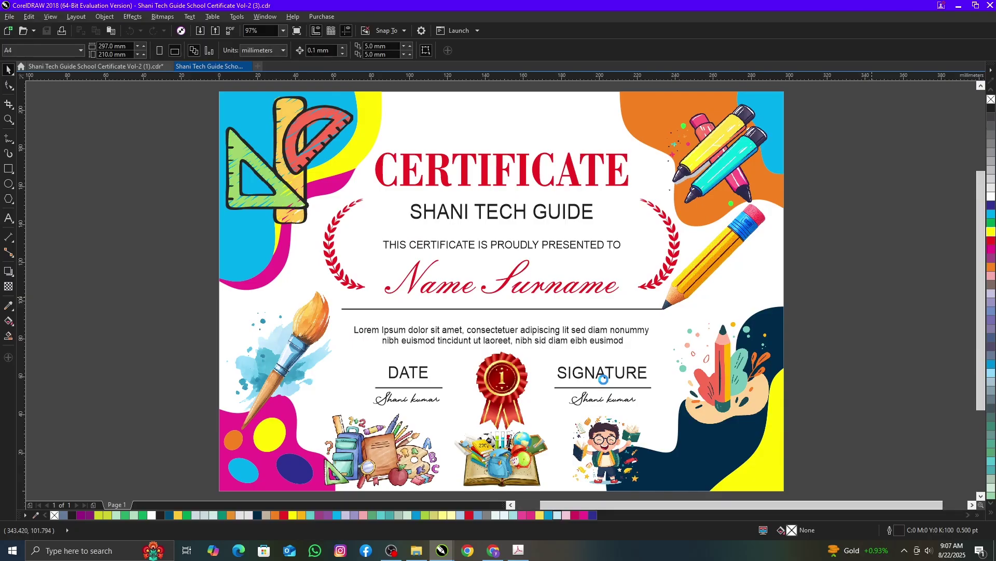
{"action": "left_click", "coordinate": [766, 342]}
{"action": "key", "text": "F4"}
{"action": "key", "text": "F9"}
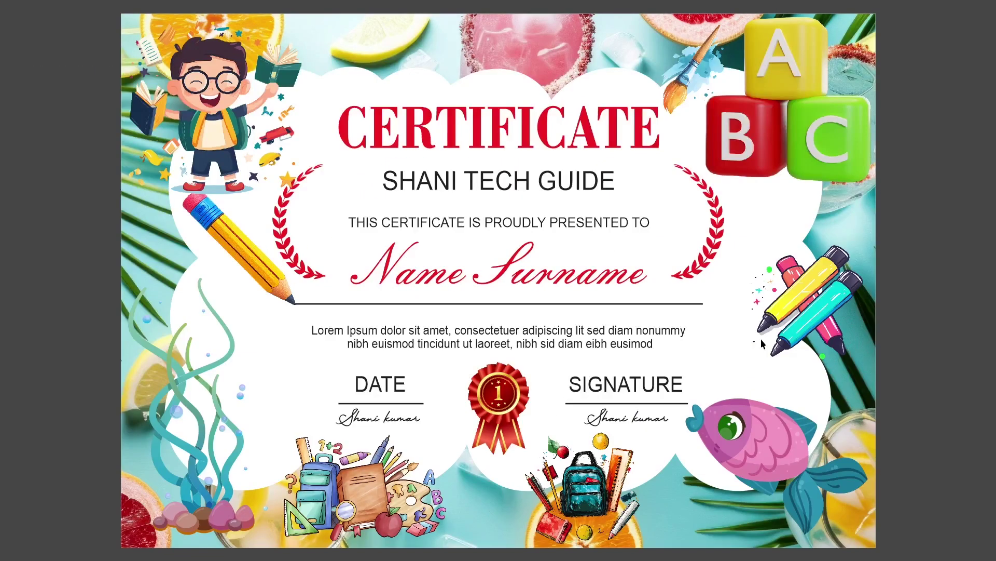
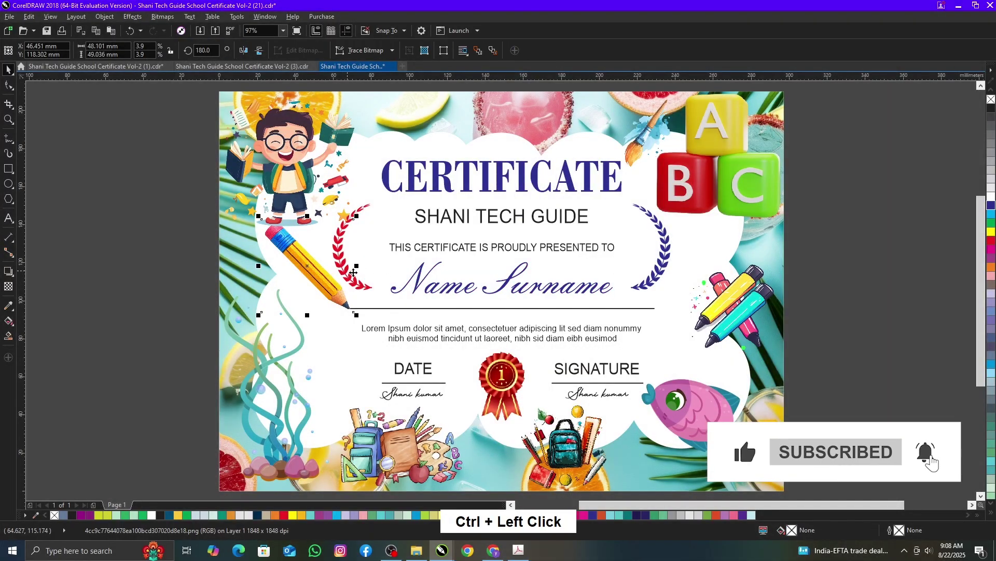
Step: Select the pencil picture, the next object and the SIGNATURE heading on the ABC-blocks certificate
{"action": "left_click", "coordinate": [934, 469]}
{"action": "key", "text": "ctrl+r"}
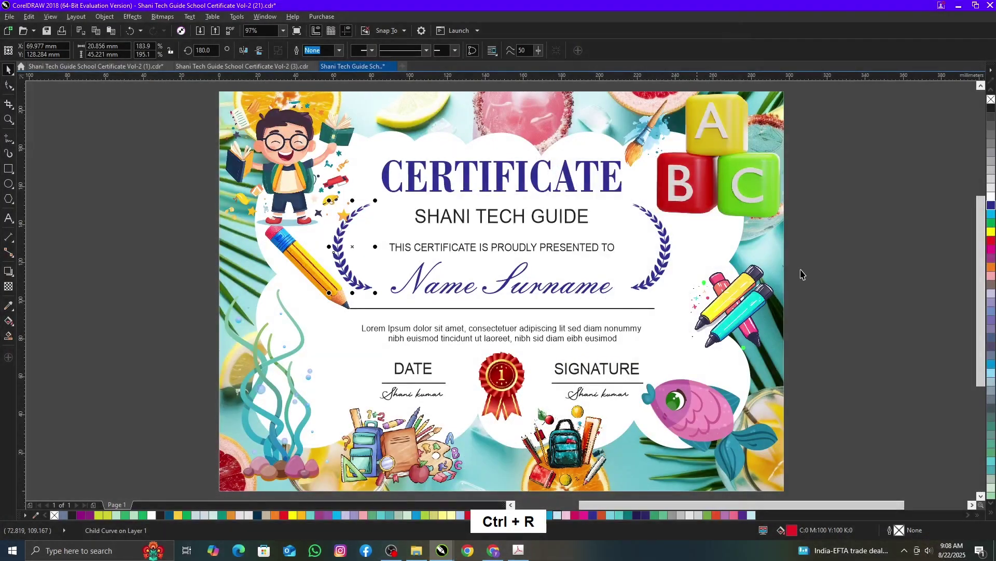
{"action": "left_click", "coordinate": [889, 272]}
{"action": "left_click", "coordinate": [582, 366]}
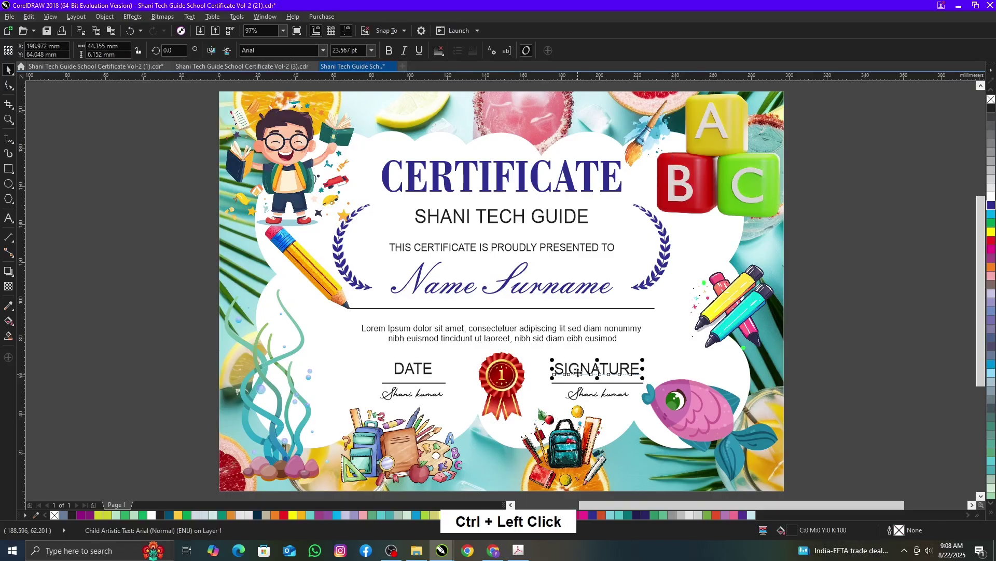
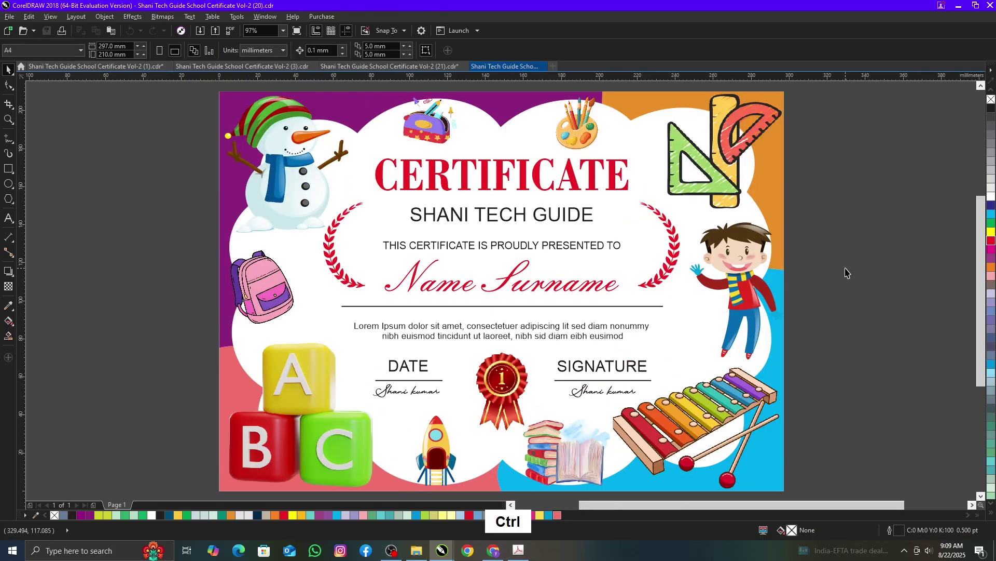
Step: Open template Vol-2 (24), fit it to the window and preview it full screen
{"action": "key", "text": "ctrl+o"}
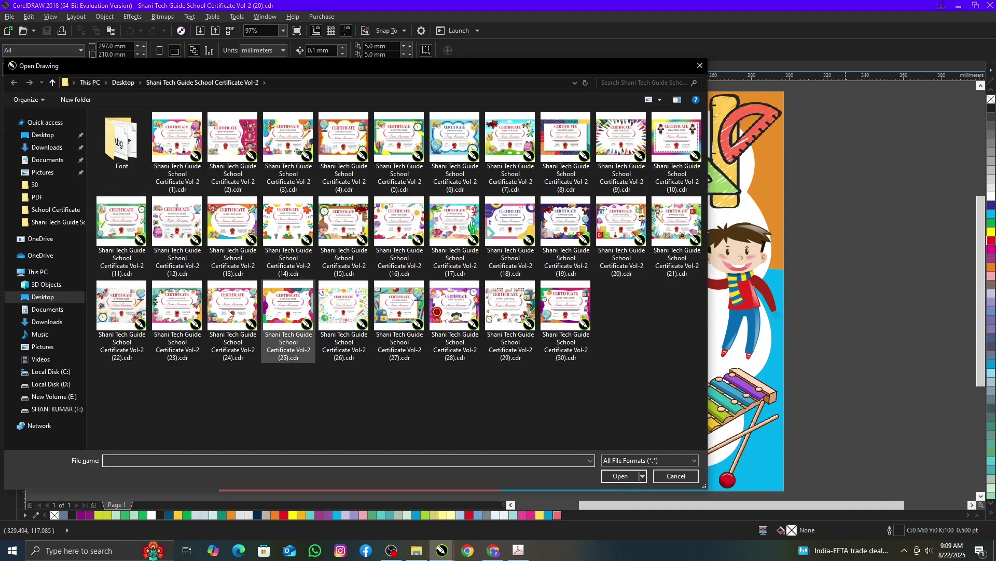
{"action": "left_click", "coordinate": [242, 346]}
{"action": "left_click", "coordinate": [624, 503]}
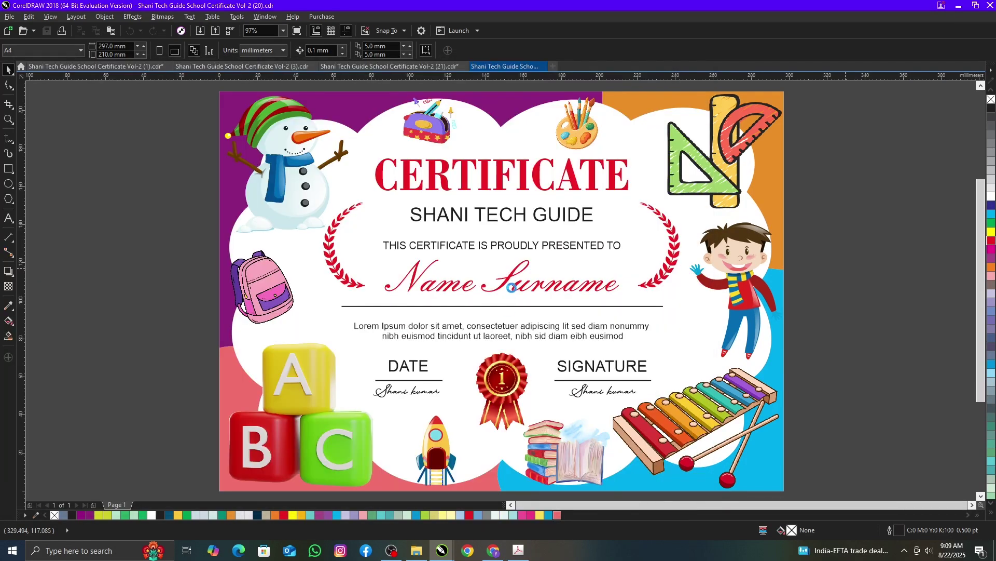
{"action": "key", "text": "F4"}
{"action": "key", "text": "F9"}
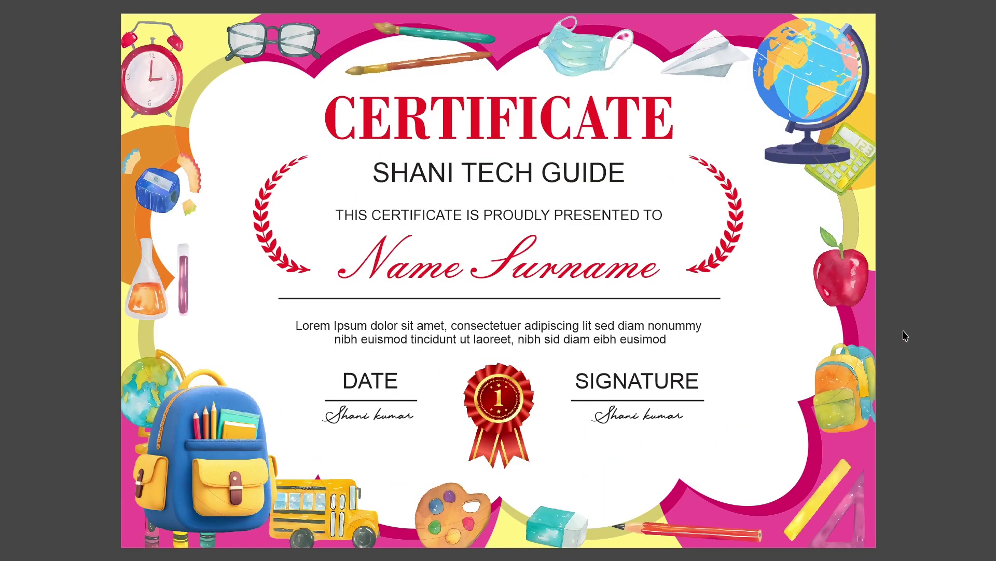
{"action": "left_click", "coordinate": [907, 333]}
{"action": "left_click", "coordinate": [858, 333]}
Step: Open template Vol-2 (25) and preview it full screen, then bring up Open Drawing again for (30)
{"action": "key", "text": "ctrl+o"}
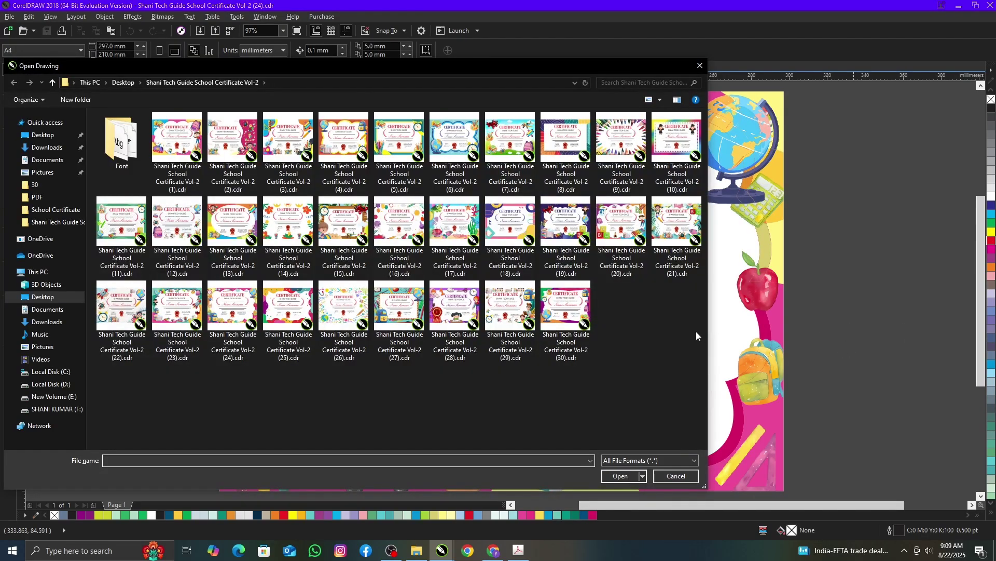
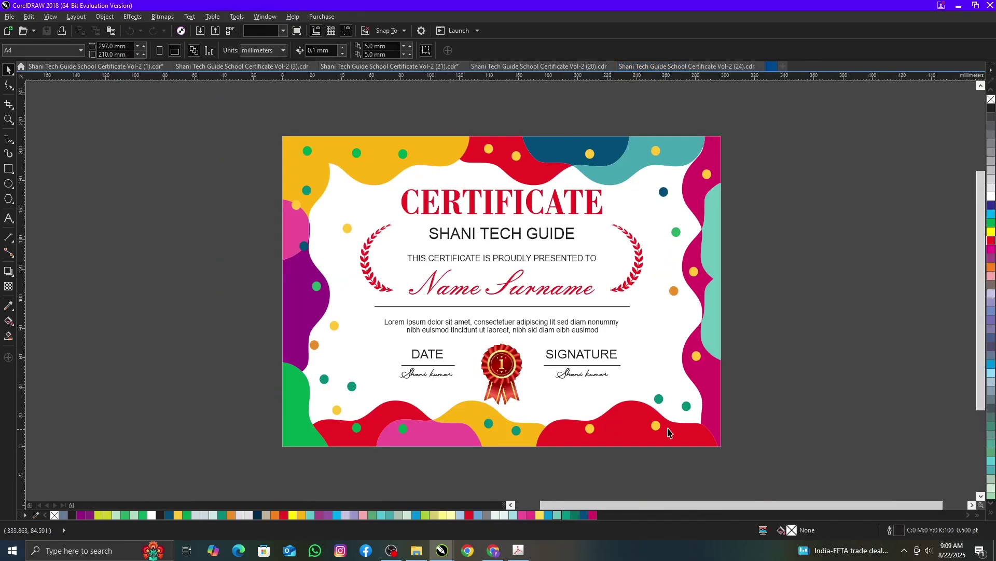
{"action": "left_click", "coordinate": [770, 402]}
{"action": "key", "text": "F4"}
{"action": "key", "text": "F9"}
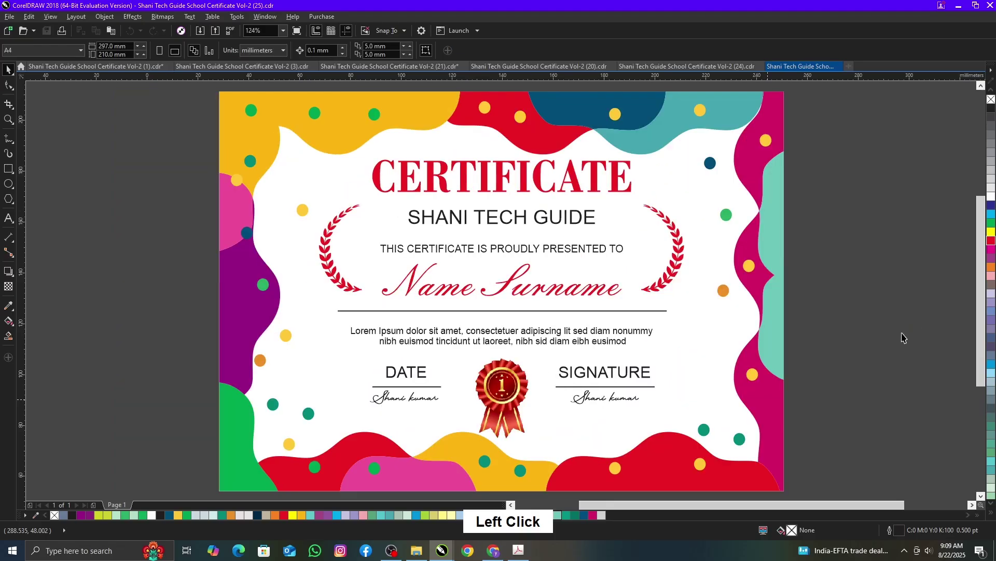
{"action": "key", "text": "ctrl+o"}
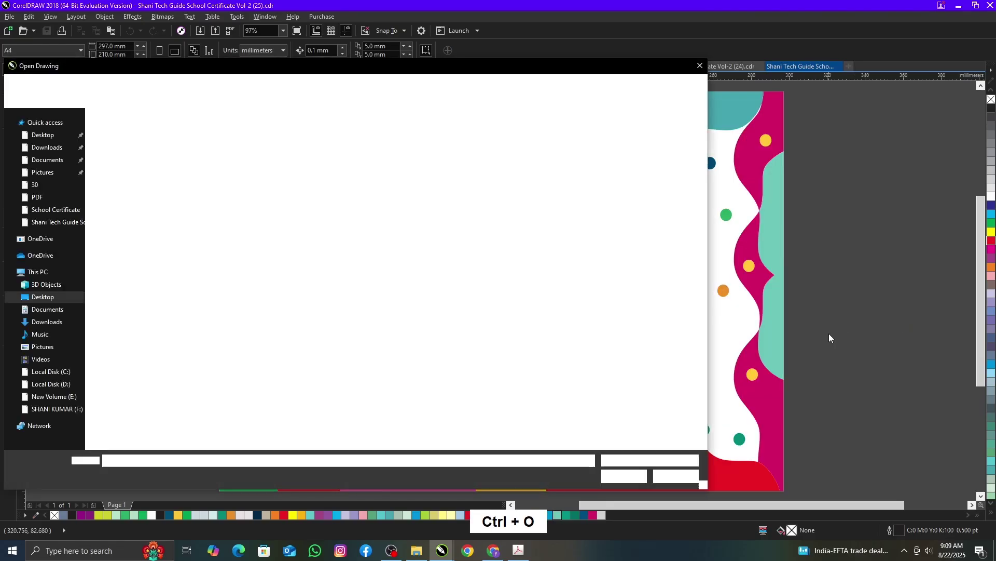
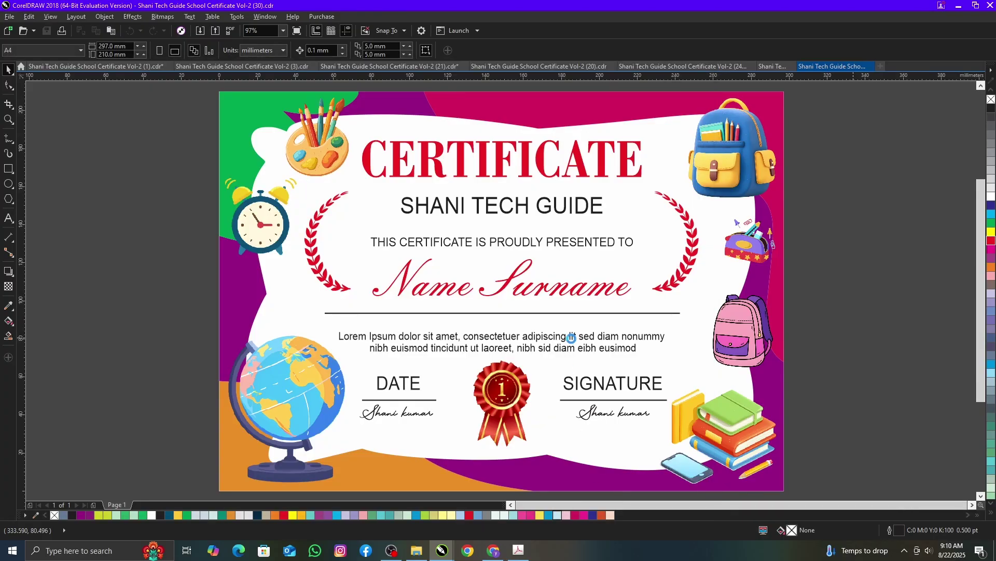
Step: Fit the sea-creatures certificate to the window and preview it full screen
{"action": "key", "text": "F2"}
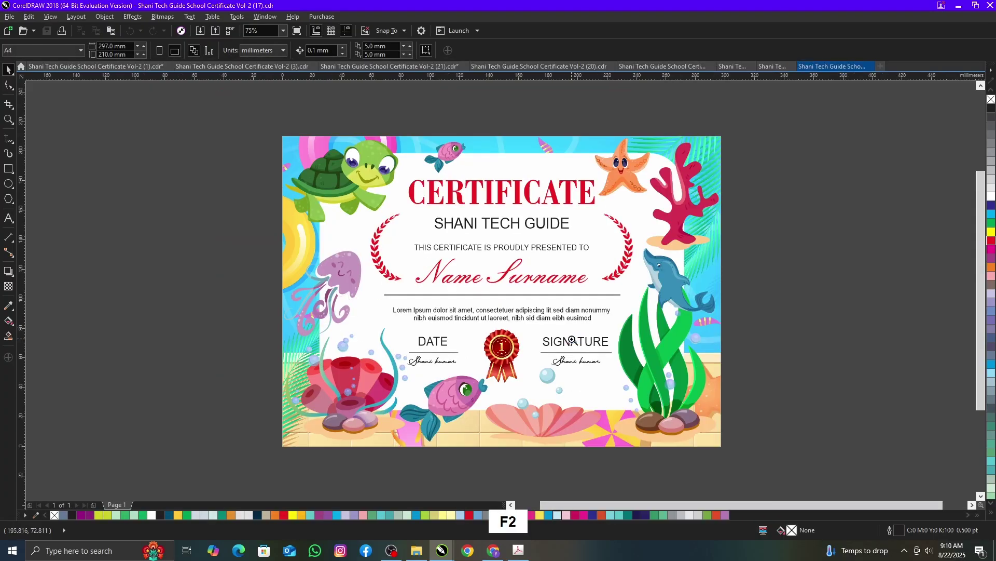
{"action": "key", "text": "F4"}
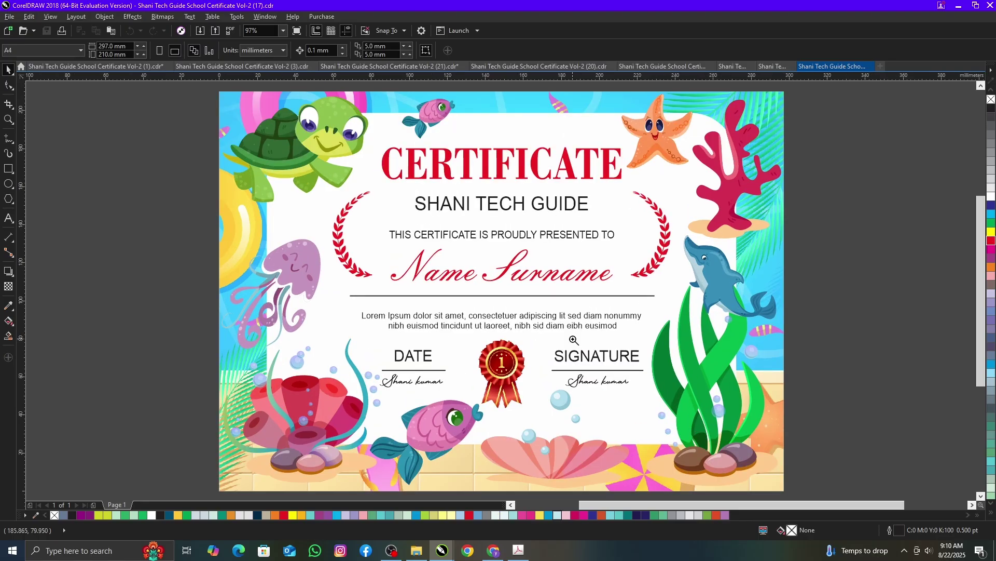
{"action": "key", "text": "F9"}
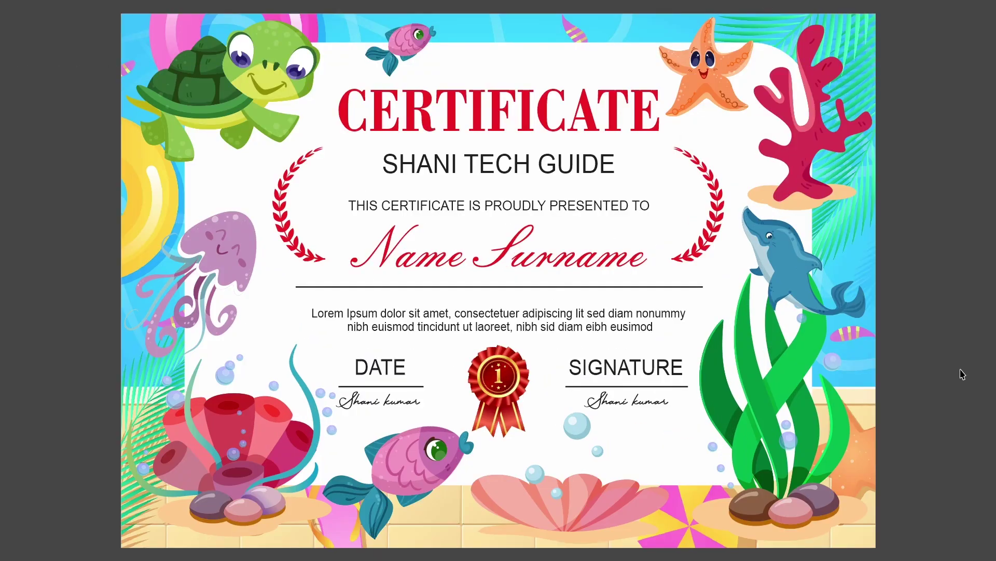
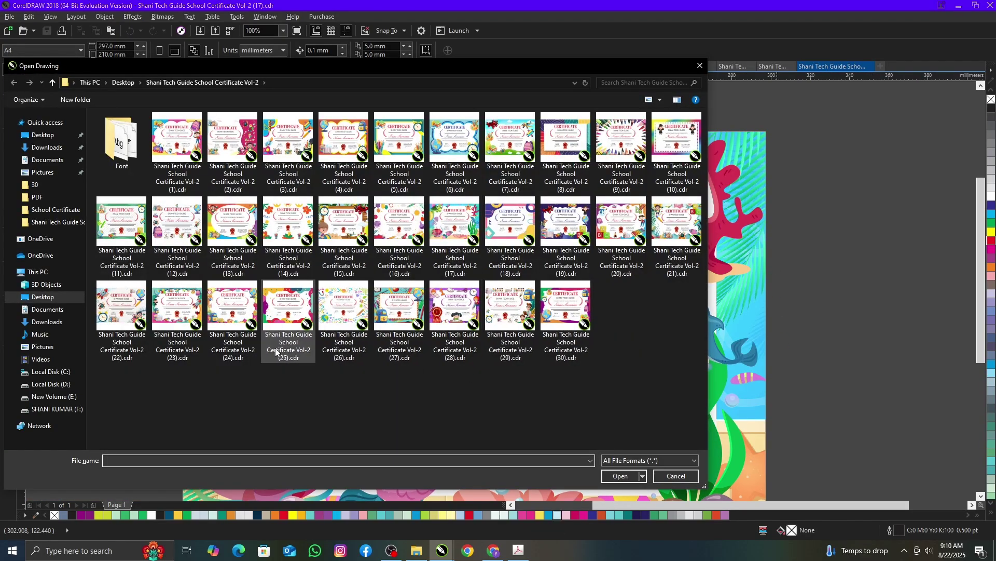
Step: Open the rocket-and-globe certificate, fit it to the window and preview it full screen
{"action": "left_click", "coordinate": [134, 344]}
{"action": "left_click", "coordinate": [631, 499]}
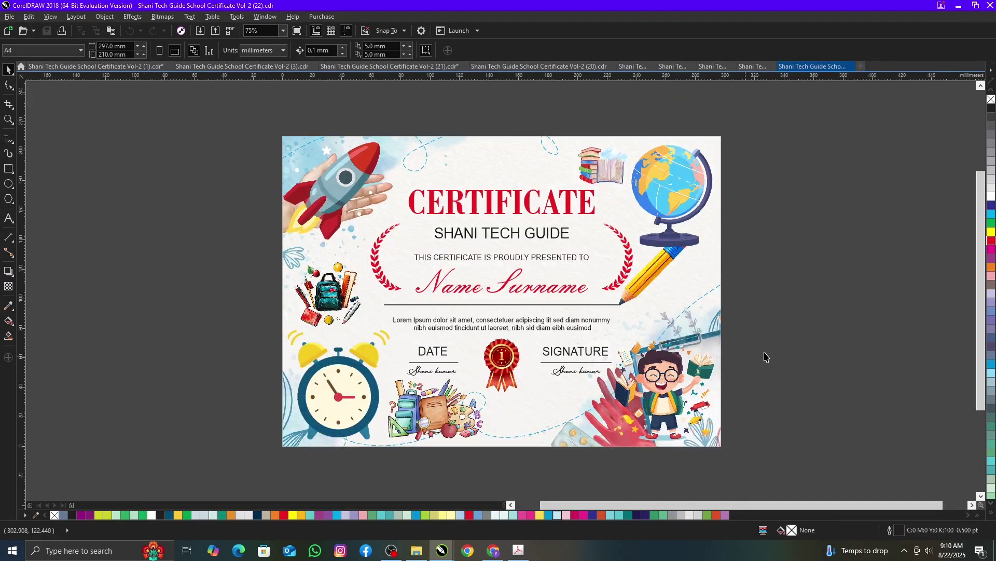
{"action": "left_click", "coordinate": [869, 311]}
{"action": "key", "text": "F4"}
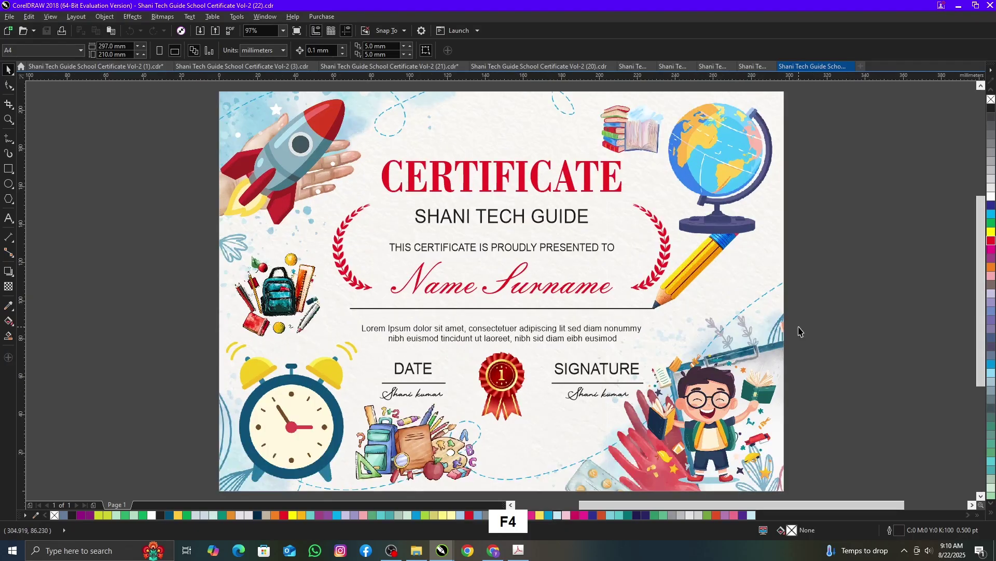
{"action": "key", "text": "F9"}
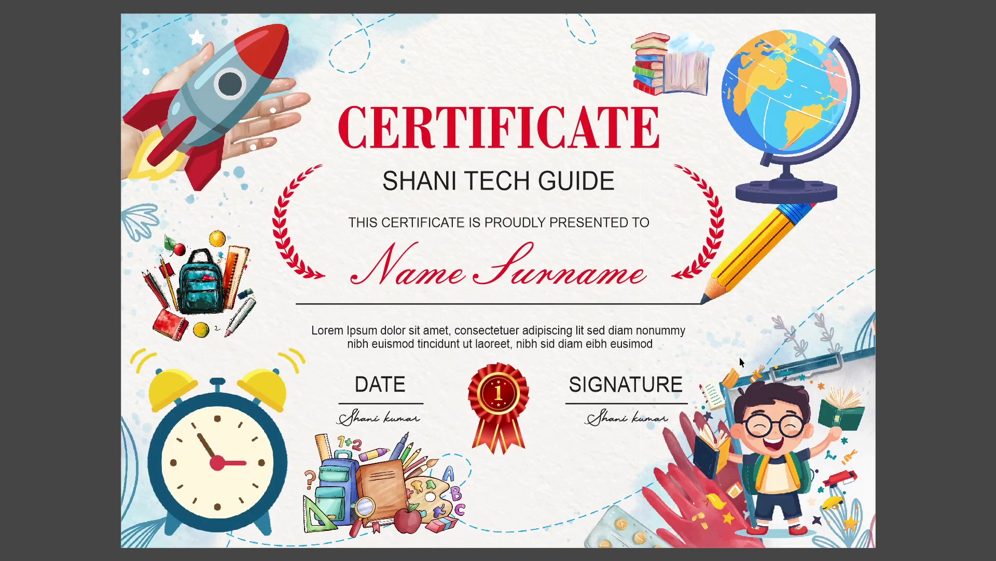
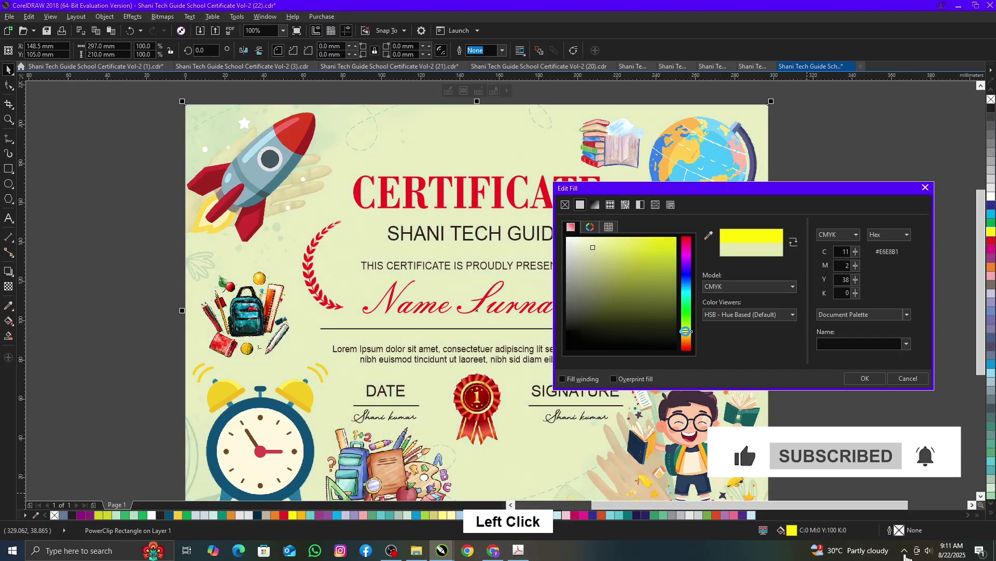
Step: Pick a pale yellow background tint in Edit Fill, confirm it and preview the recoloured certificate full screen
{"action": "left_click", "coordinate": [593, 254]}
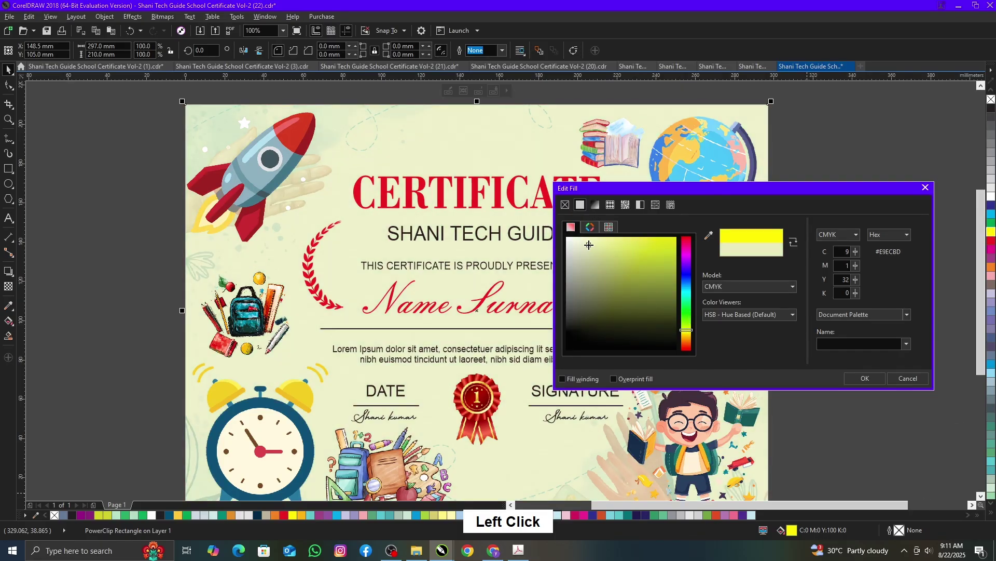
{"action": "left_click", "coordinate": [859, 386]}
{"action": "double_click", "coordinate": [823, 361]}
{"action": "key", "text": "F4"}
{"action": "key", "text": "F9"}
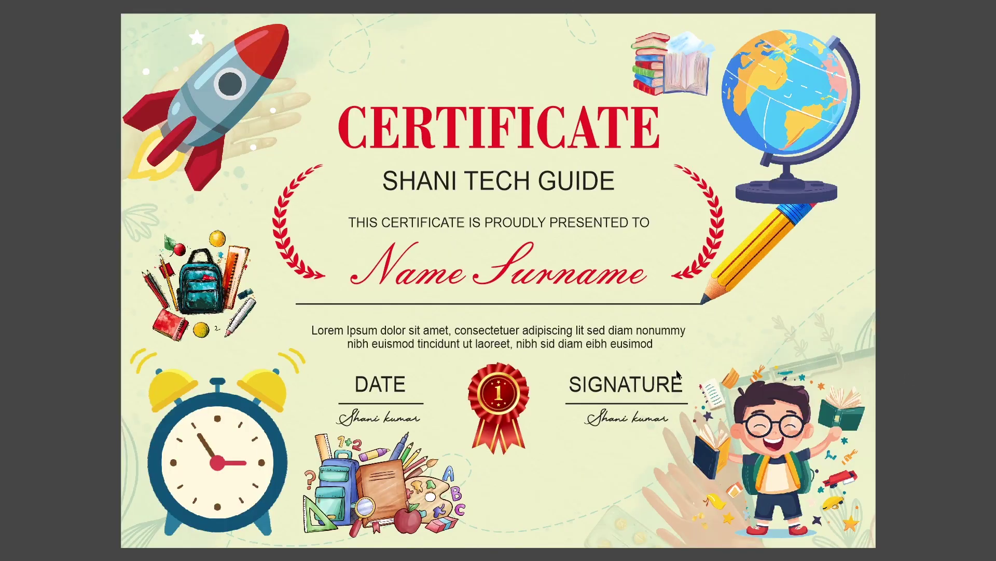
{"action": "left_click", "coordinate": [928, 344]}
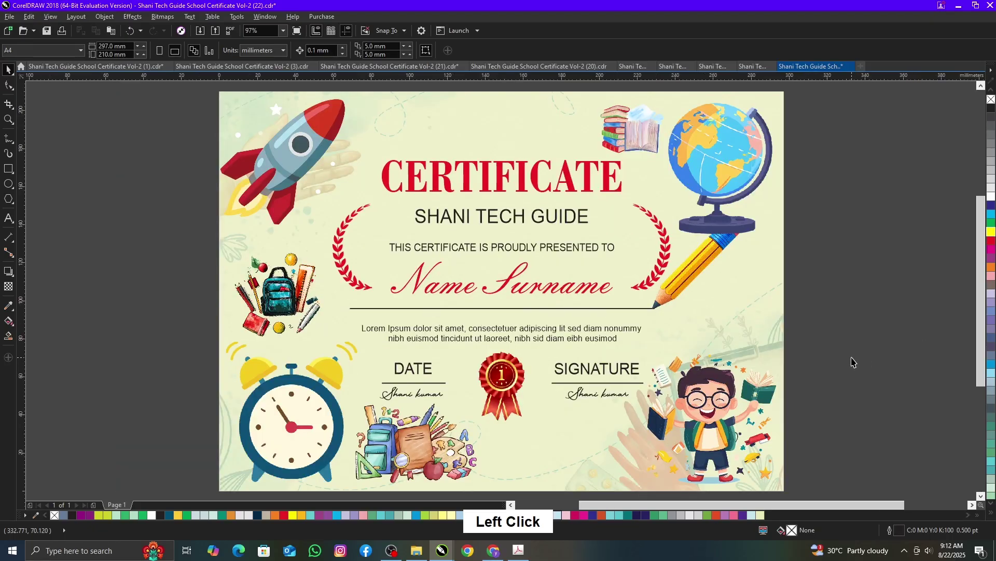
Step: Open two more certificate templates, fitting each to the window and previewing it full screen
{"action": "left_click", "coordinate": [856, 357]}
{"action": "key", "text": "ctrl+o"}
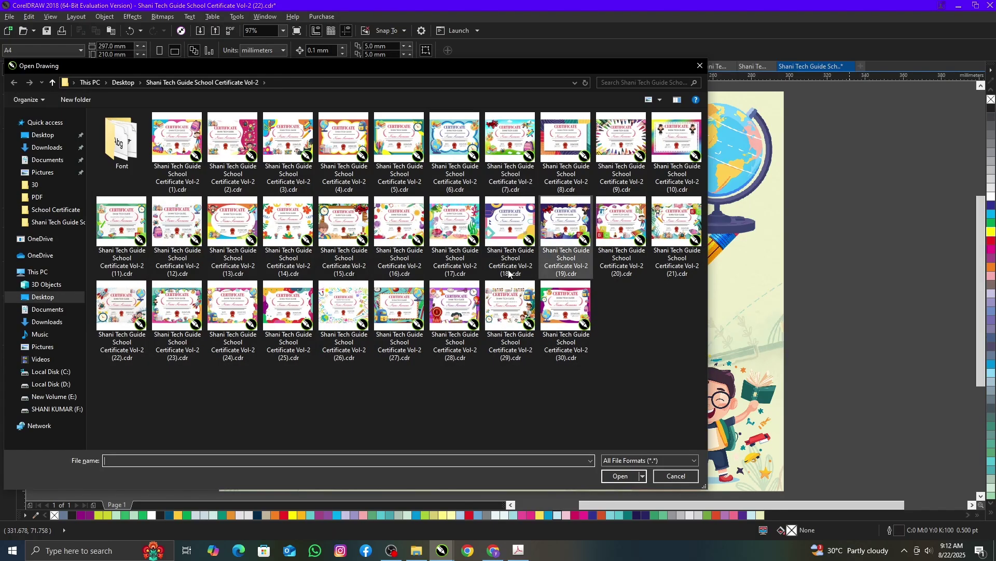
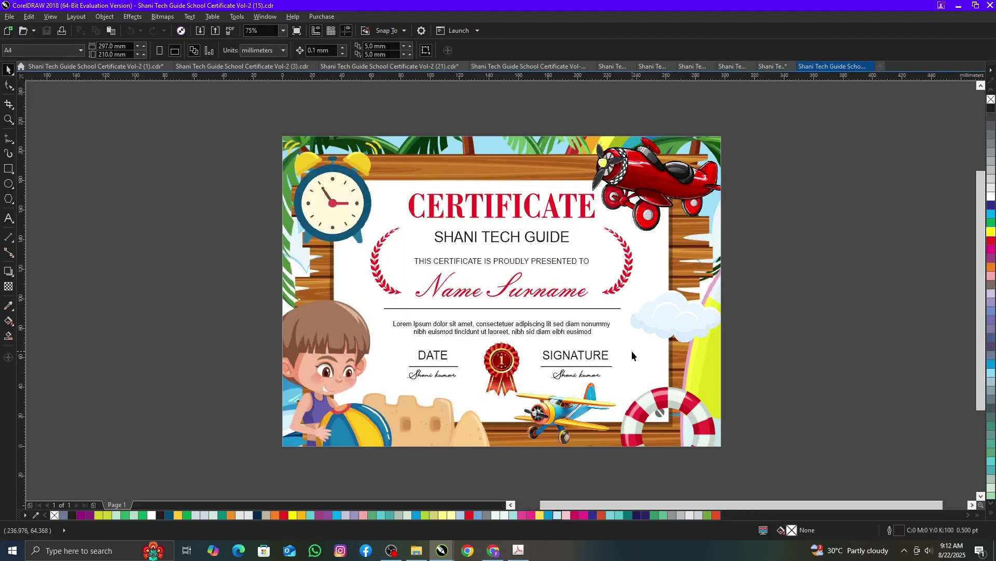
{"action": "key", "text": "F9"}
{"action": "left_click", "coordinate": [926, 273]}
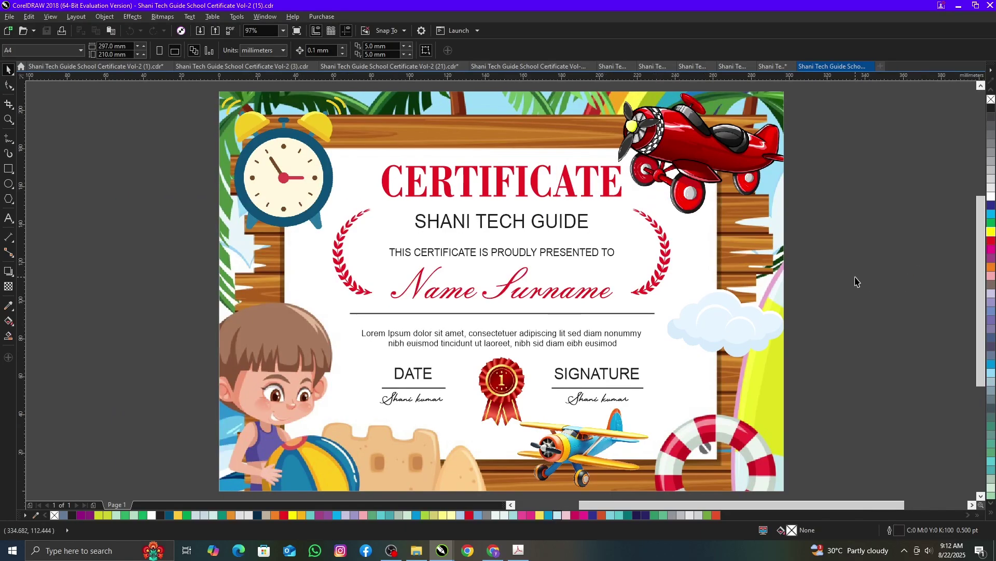
{"action": "left_click", "coordinate": [859, 279]}
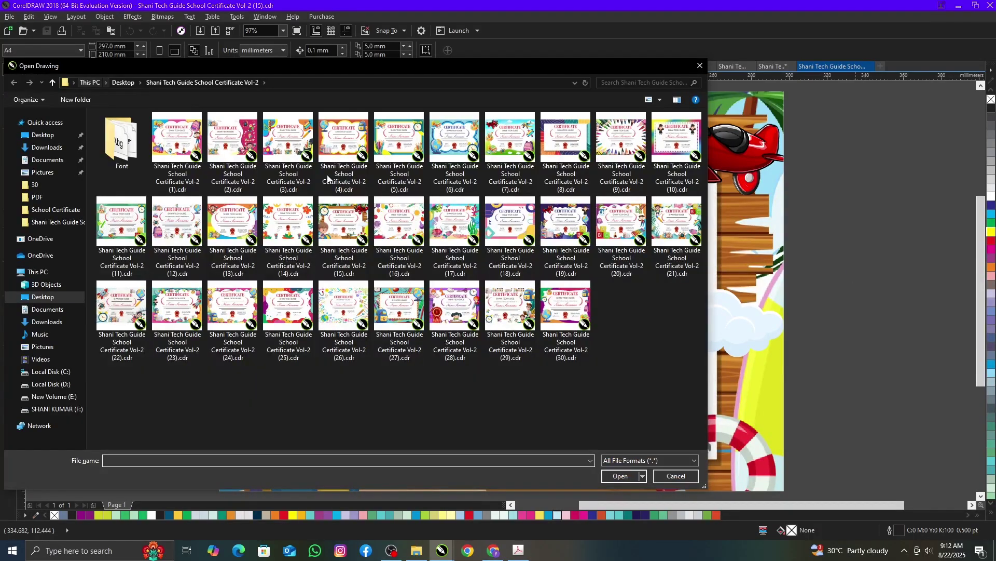
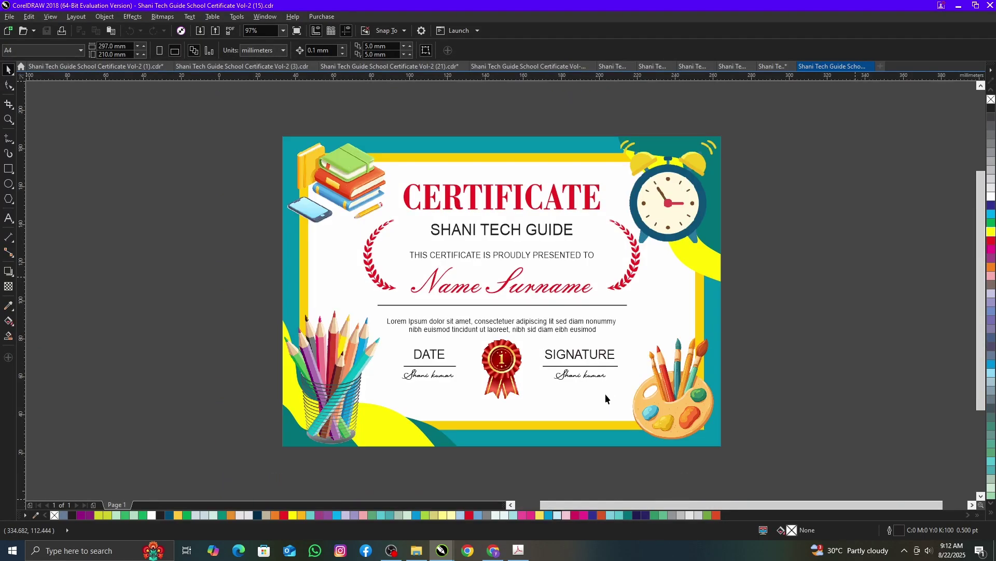
{"action": "left_click", "coordinate": [754, 347]}
{"action": "key", "text": "F4"}
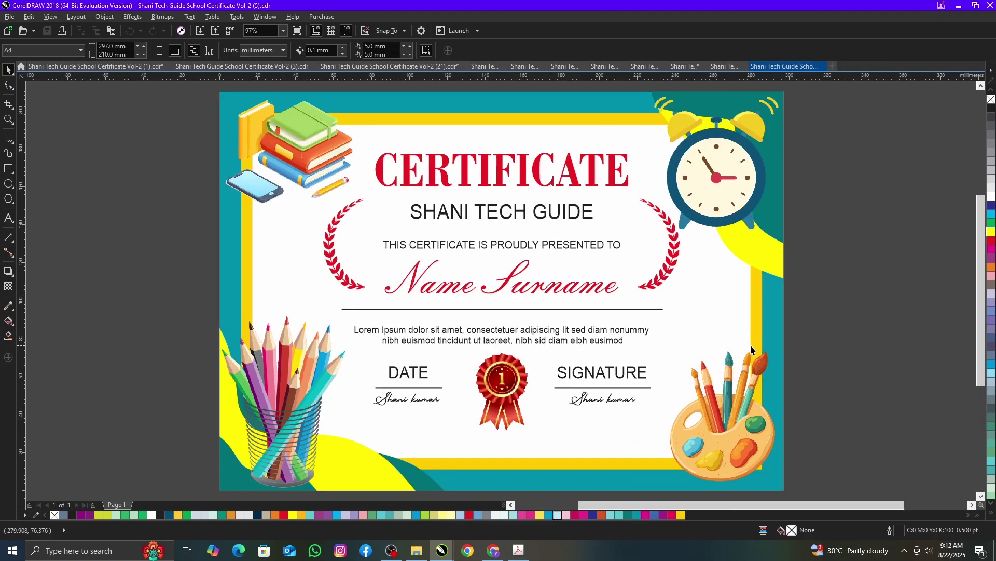
{"action": "key", "text": "F9"}
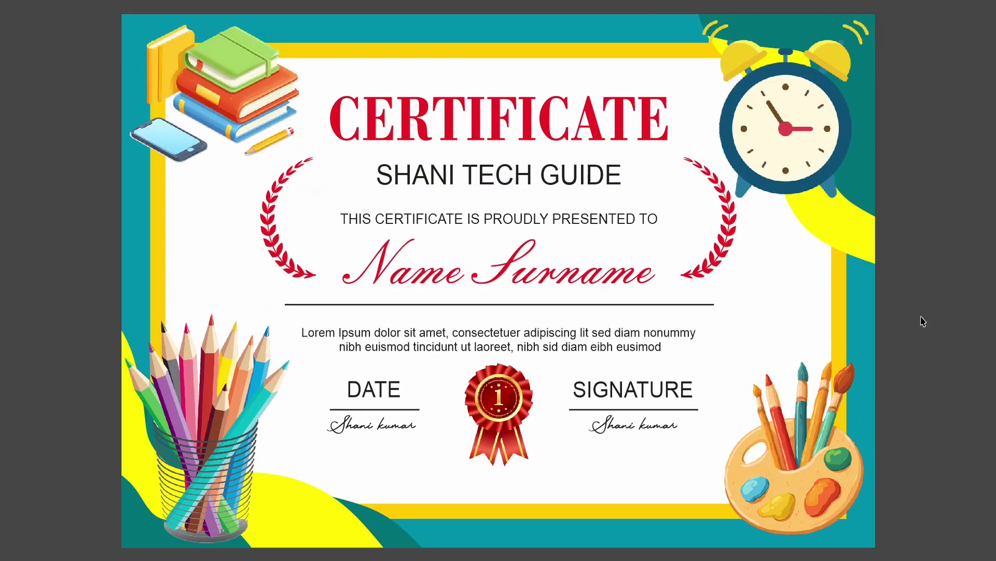
{"action": "left_click", "coordinate": [925, 318]}
Step: Open further templates from lower in the folder and preview each full screen
{"action": "key", "text": "ctrl+o"}
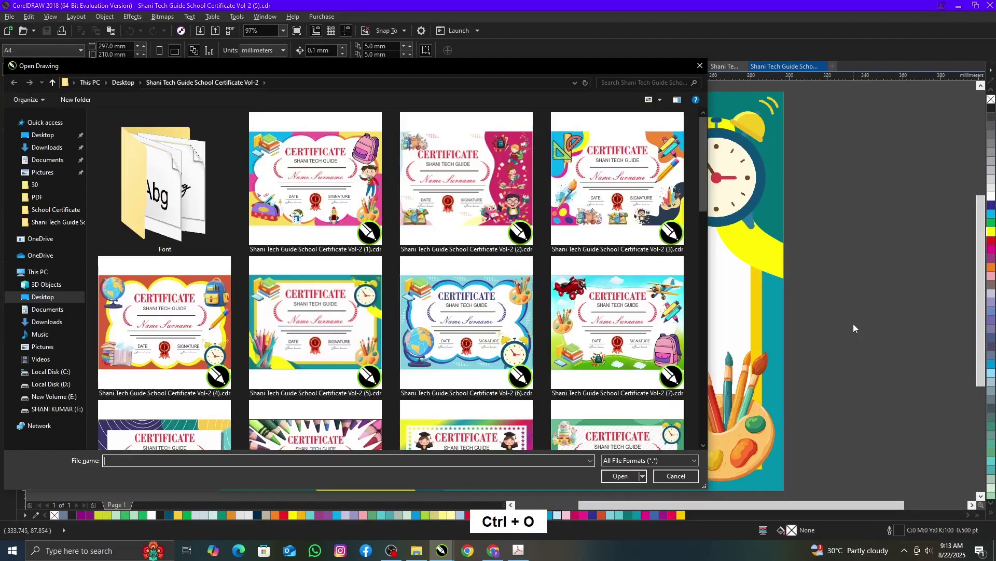
{"action": "scroll", "scroll_direction": "down", "scroll_amount": 3}
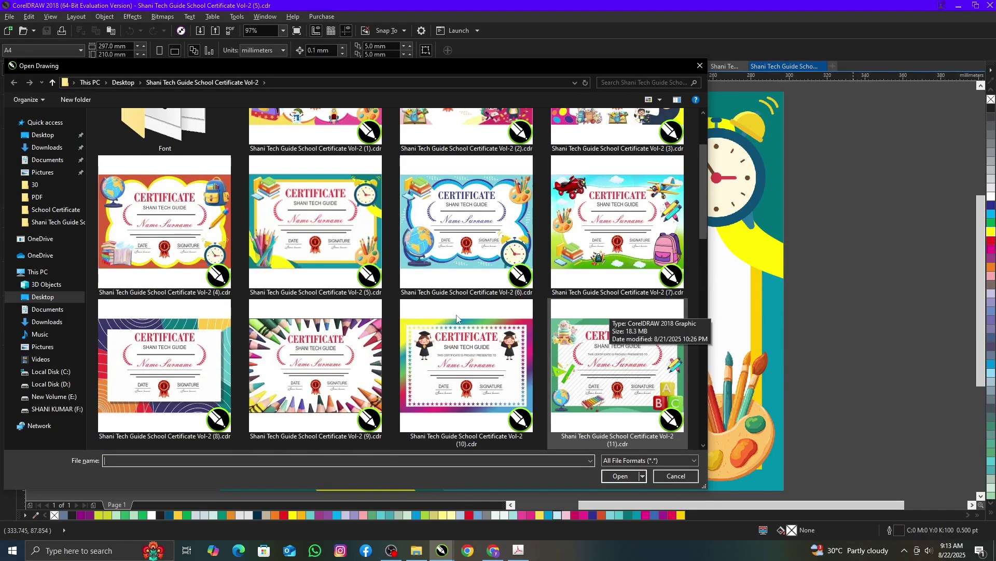
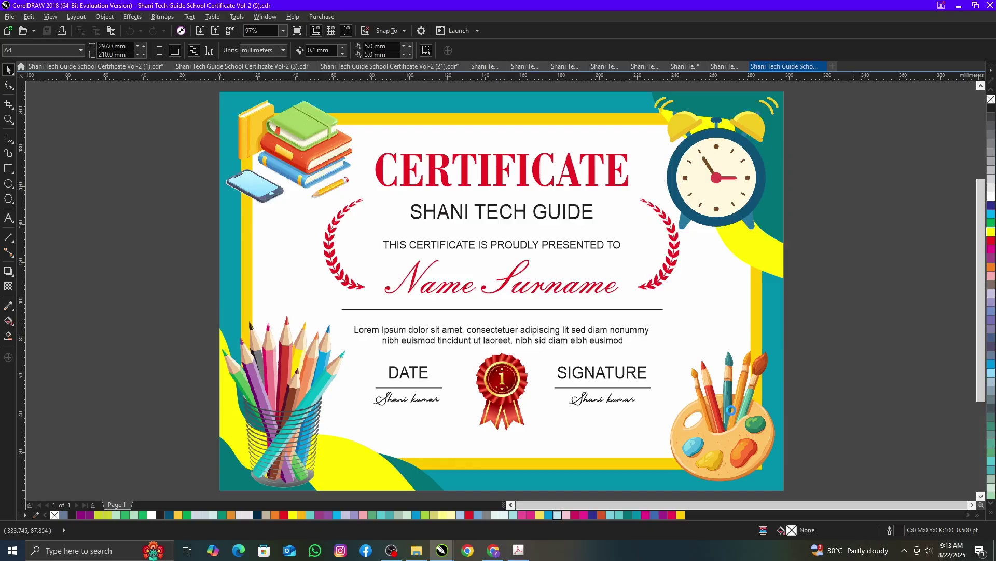
{"action": "key", "text": "F4"}
{"action": "key", "text": "F9"}
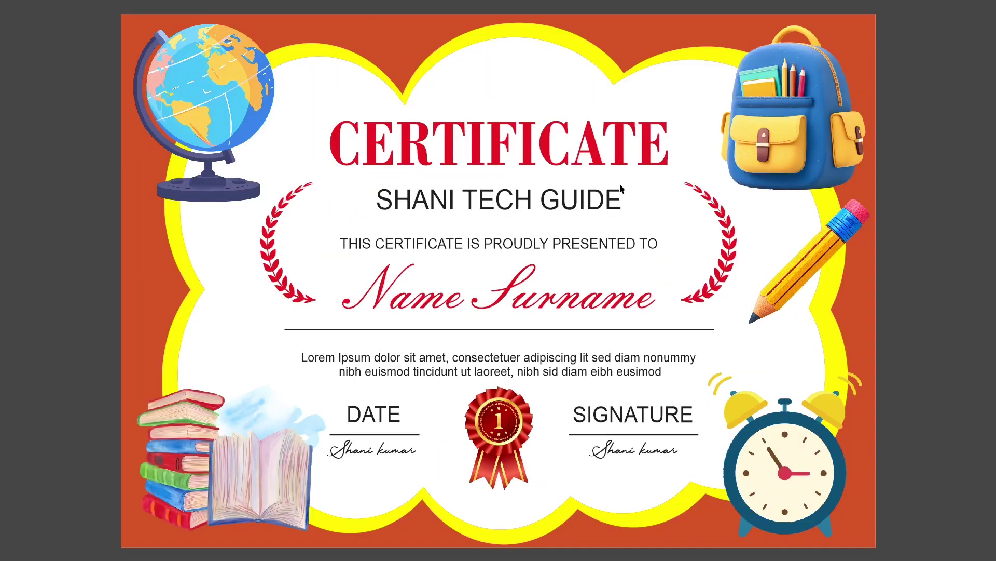
{"action": "left_click", "coordinate": [904, 350]}
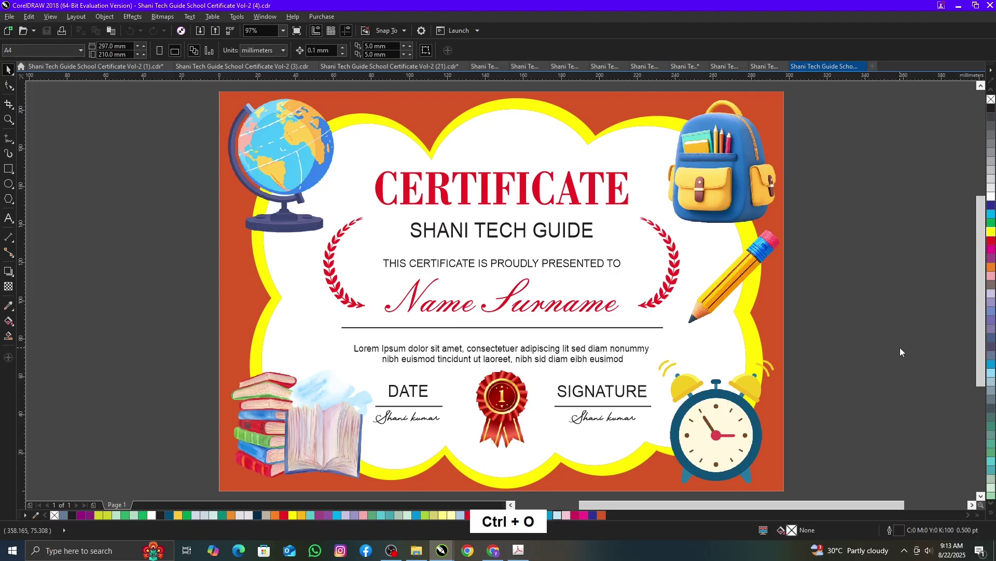
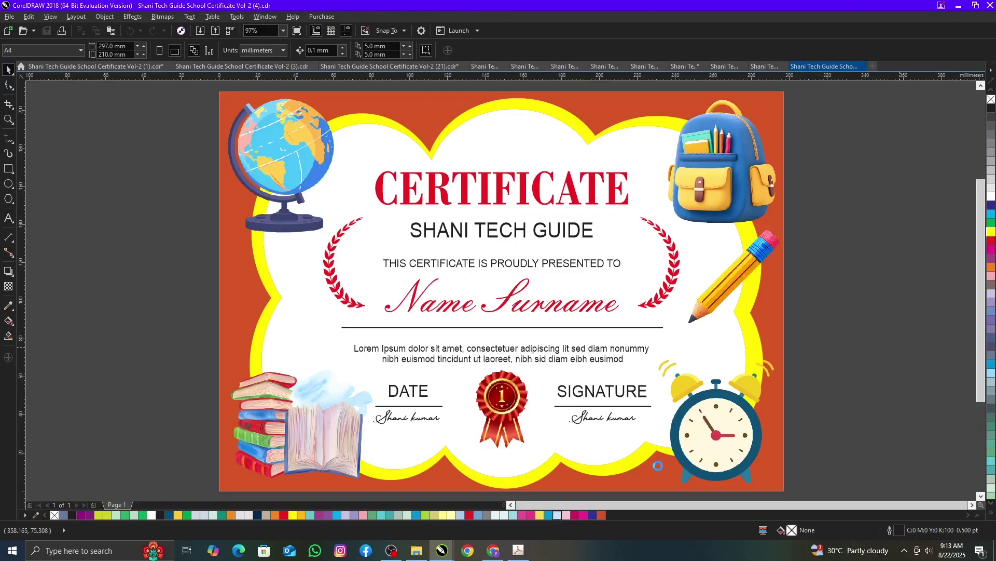
{"action": "key", "text": "F4"}
{"action": "key", "text": "F9"}
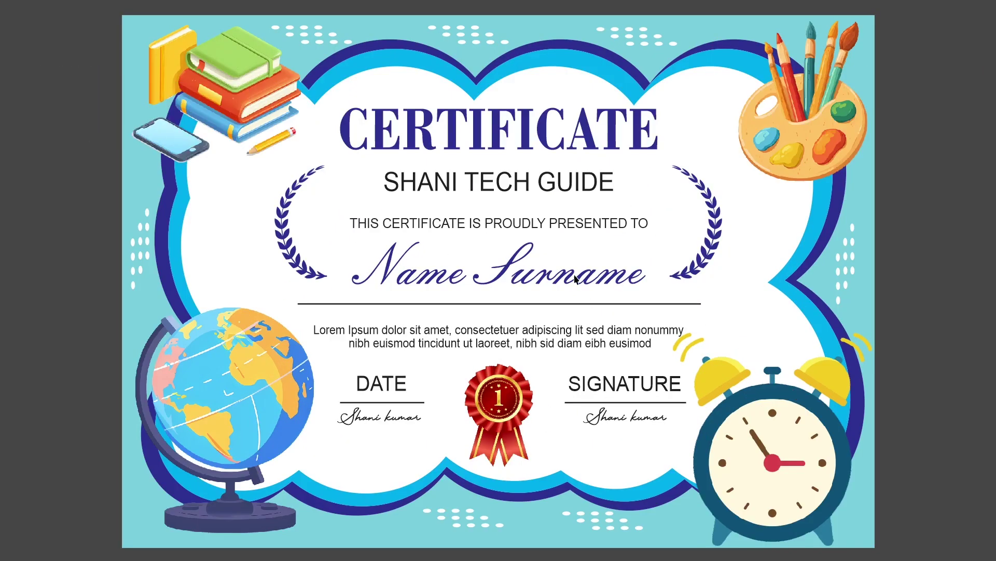
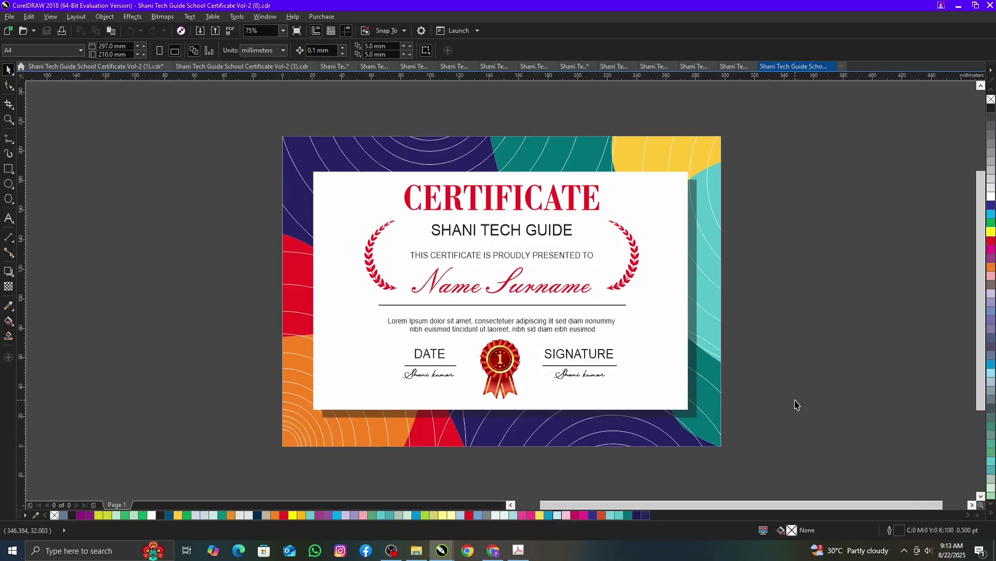
Step: Open template Vol-2 (10), the rainbow star-bordered certificate, and preview it full screen
{"action": "key", "text": "F4"}
{"action": "key", "text": "F9"}
{"action": "left_click", "coordinate": [975, 364]}
{"action": "key", "text": "ctrl+o"}
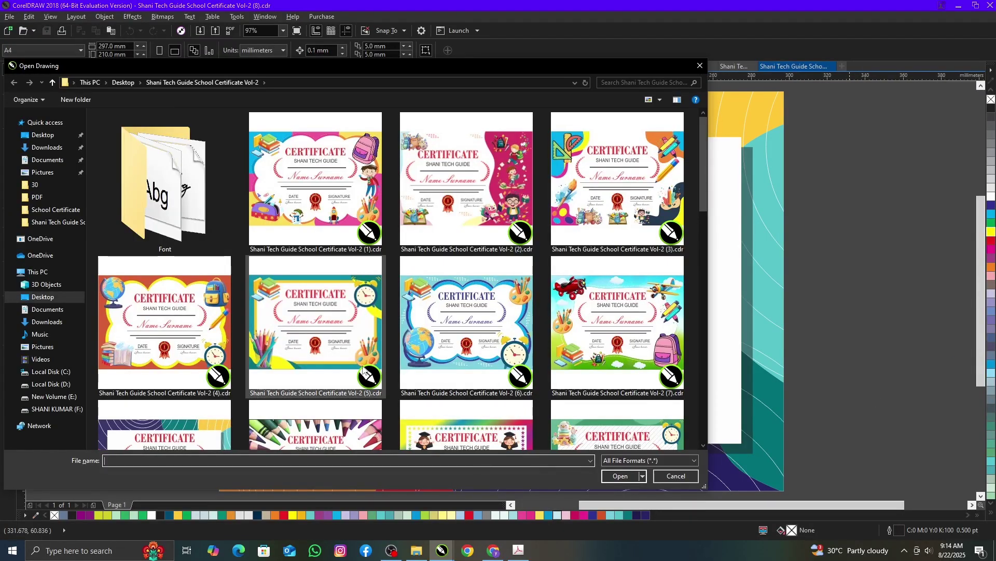
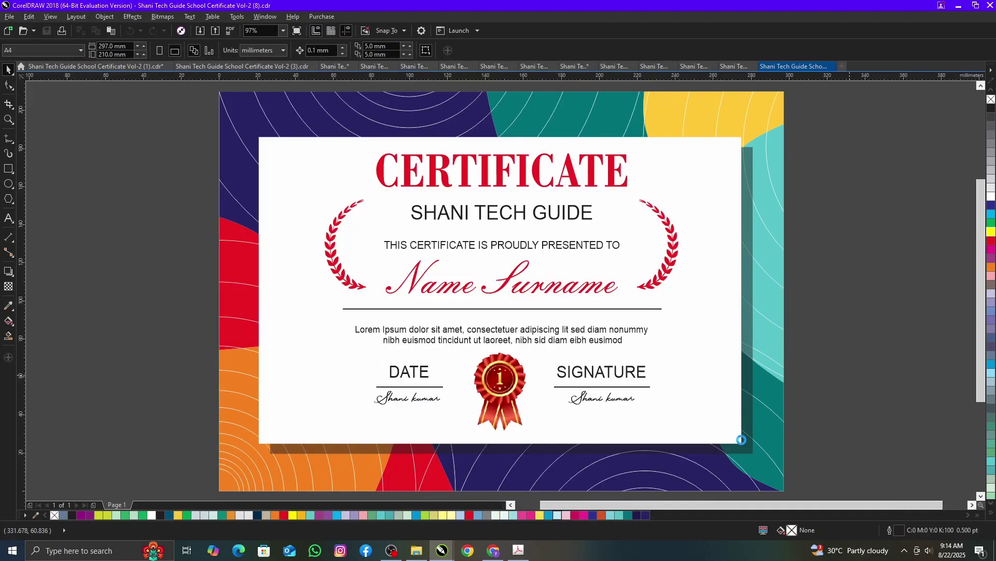
{"action": "key", "text": "F4"}
{"action": "key", "text": "F9"}
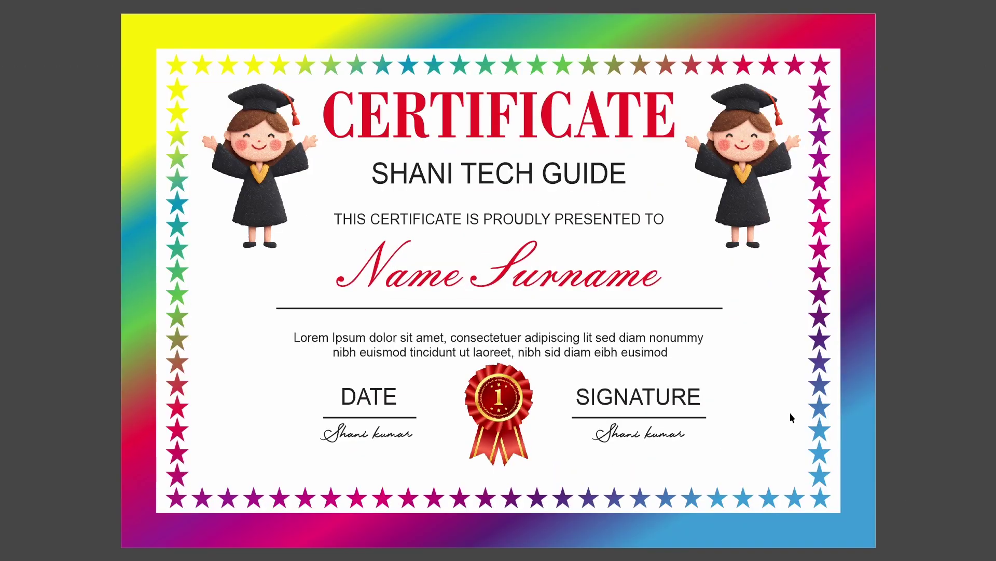
Step: Inspect the rainbow background's fountain fill in Edit Fill and close it without changes
{"action": "left_click", "coordinate": [918, 200]}
{"action": "left_click", "coordinate": [783, 372]}
{"action": "left_click", "coordinate": [803, 531]}
{"action": "double_click", "coordinate": [803, 531]}
{"action": "left_click", "coordinate": [796, 533]}
{"action": "double_click", "coordinate": [796, 533]}
{"action": "left_click", "coordinate": [534, 188]}
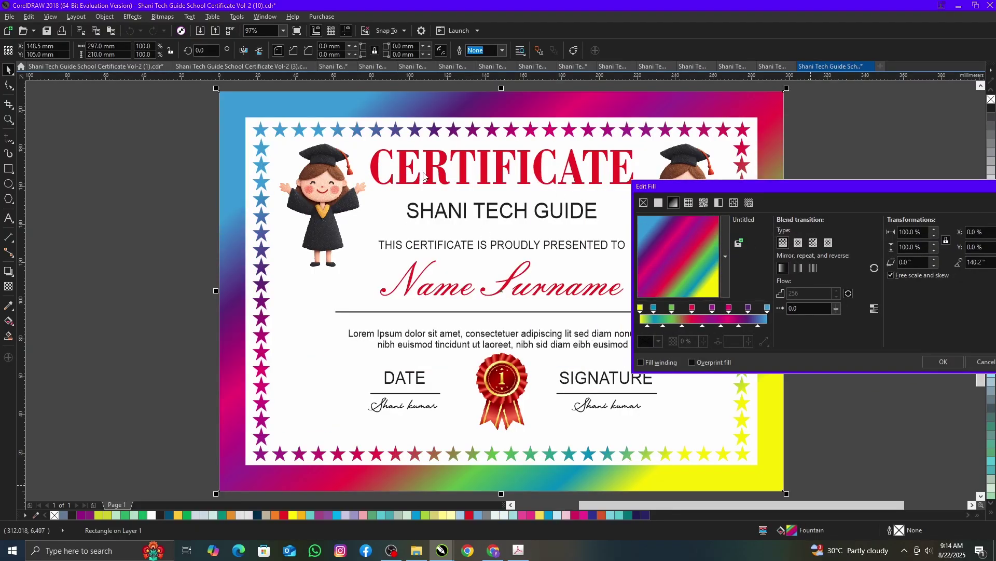
{"action": "left_click", "coordinate": [955, 371]}
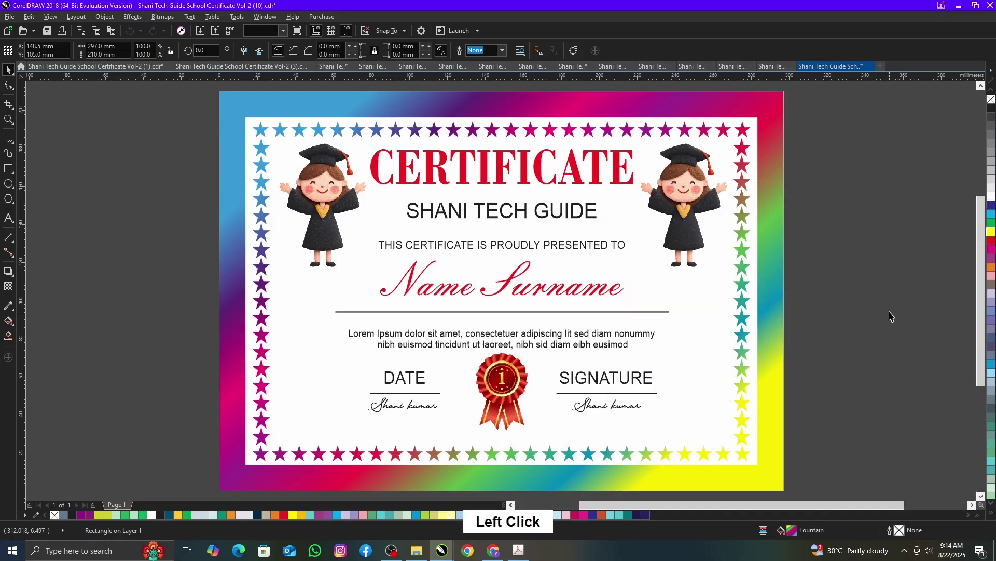
Step: Fit the flower-themed certificate (Vol-2 14) to the window and preview it full screen
{"action": "key", "text": "F4"}
{"action": "key", "text": "F9"}
{"action": "left_click", "coordinate": [963, 260]}
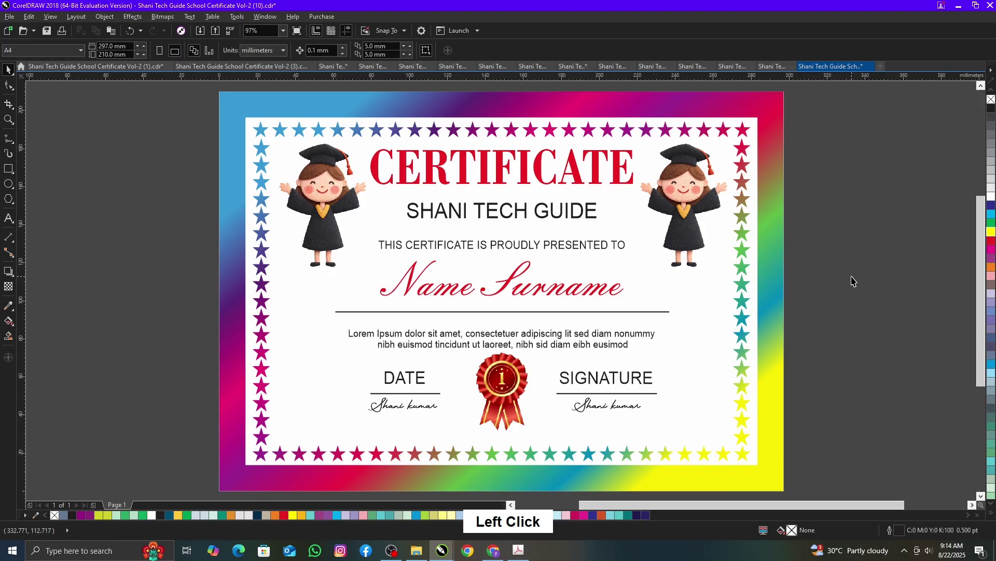
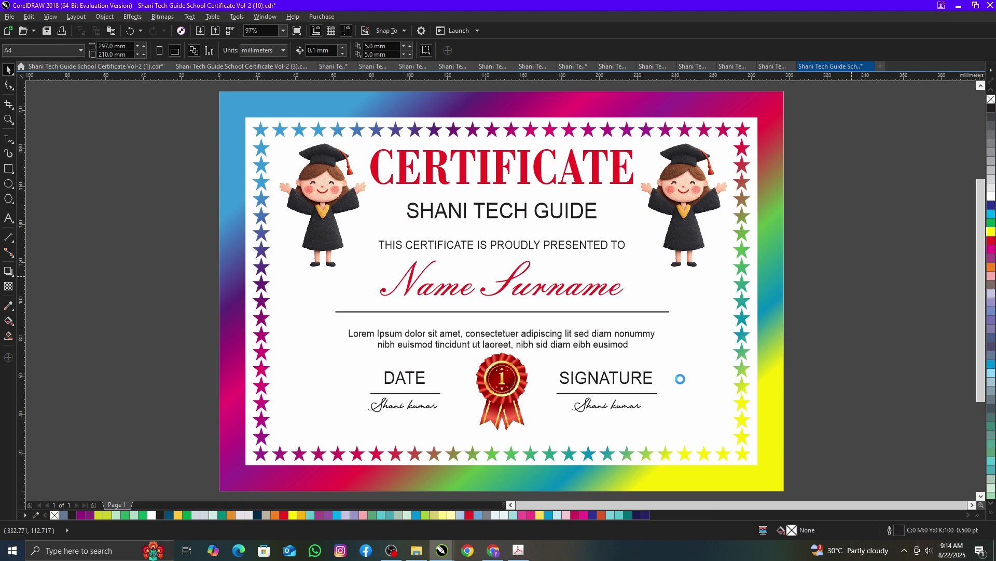
{"action": "key", "text": "F4"}
{"action": "key", "text": "F9"}
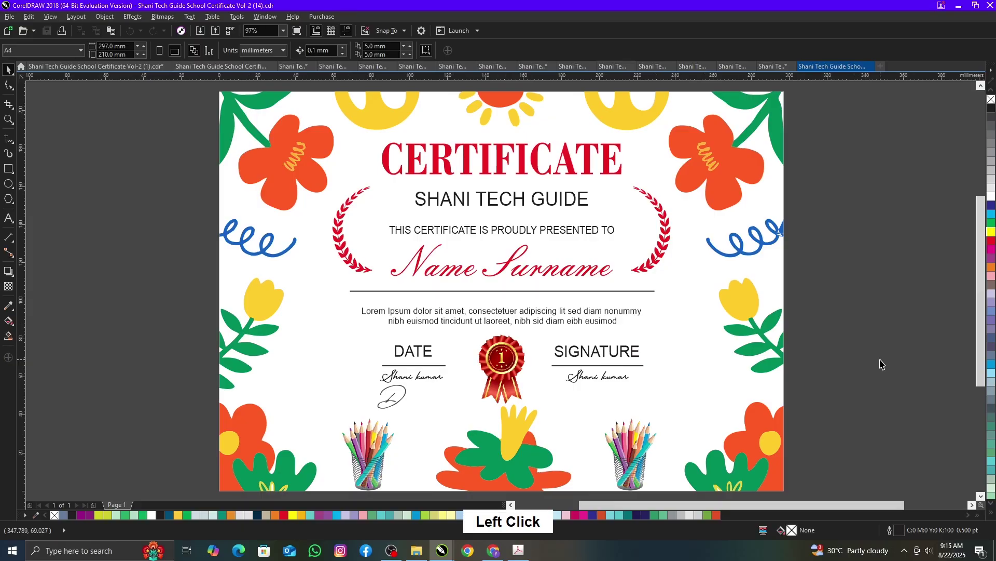
Step: Open template Vol-2 (16).cdr, fit it to the window and preview it full screen
{"action": "key", "text": "ctrl+o"}
{"action": "scroll", "scroll_direction": "down", "scroll_amount": 3}
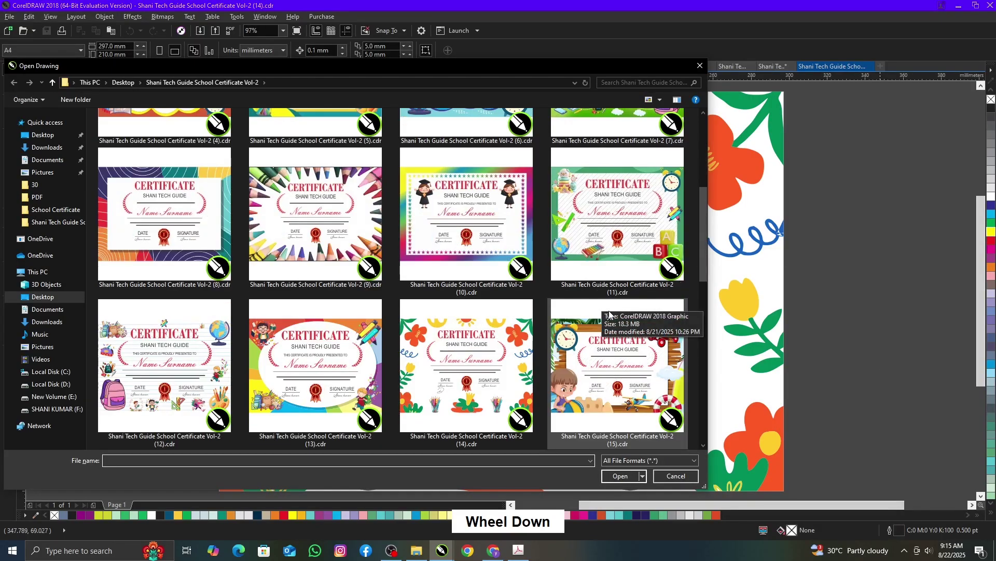
{"action": "scroll", "scroll_direction": "down", "scroll_amount": 3}
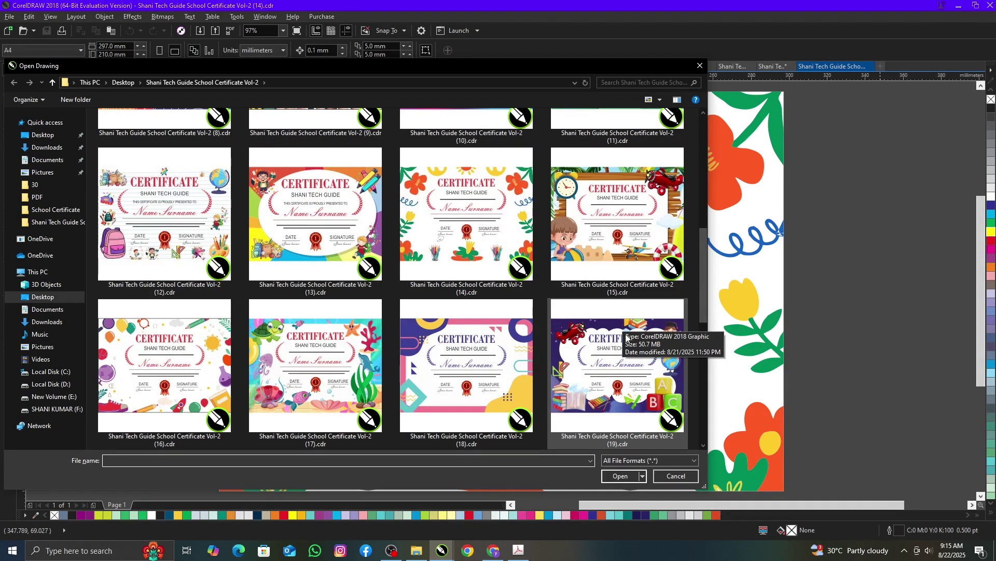
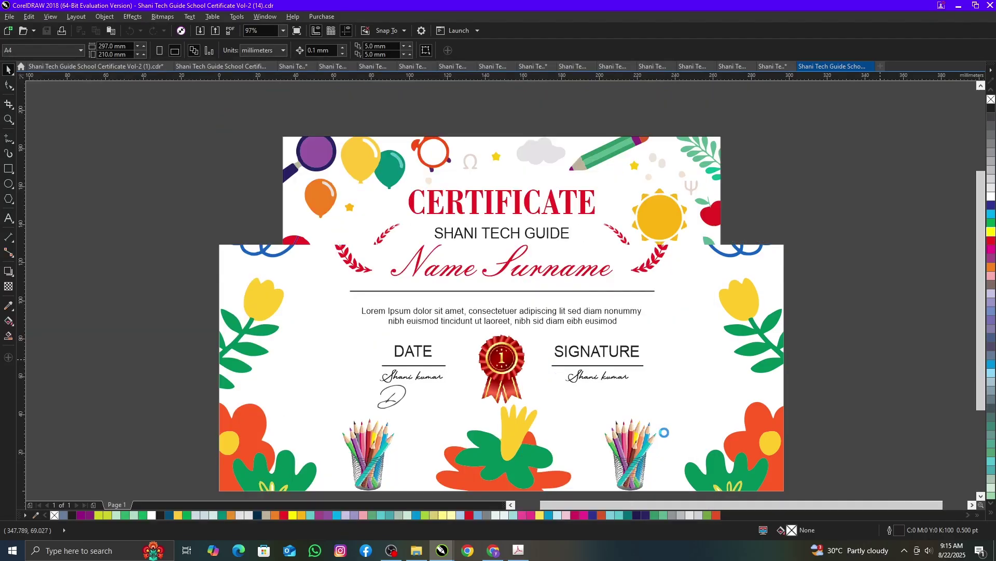
{"action": "key", "text": "F4"}
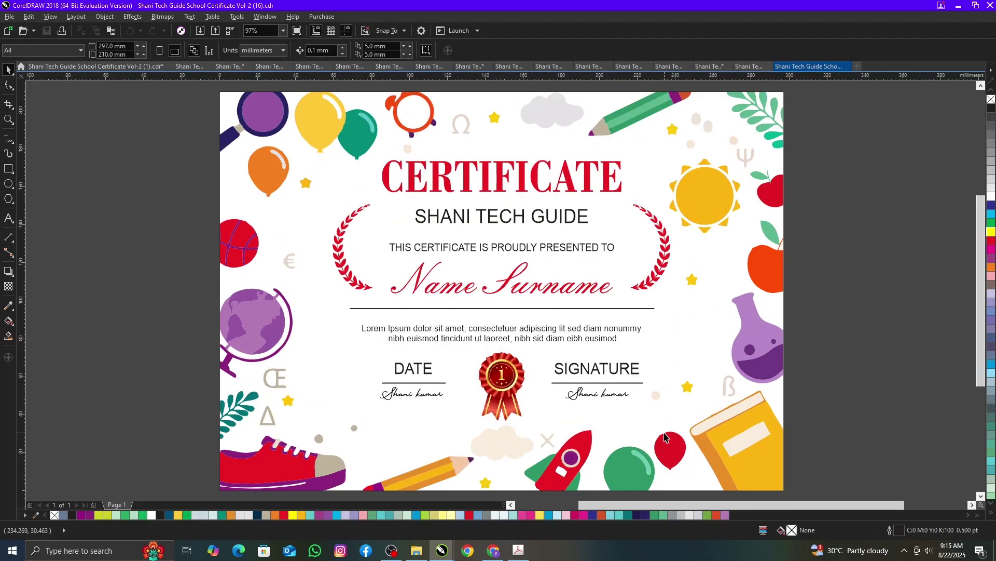
{"action": "key", "text": "F9"}
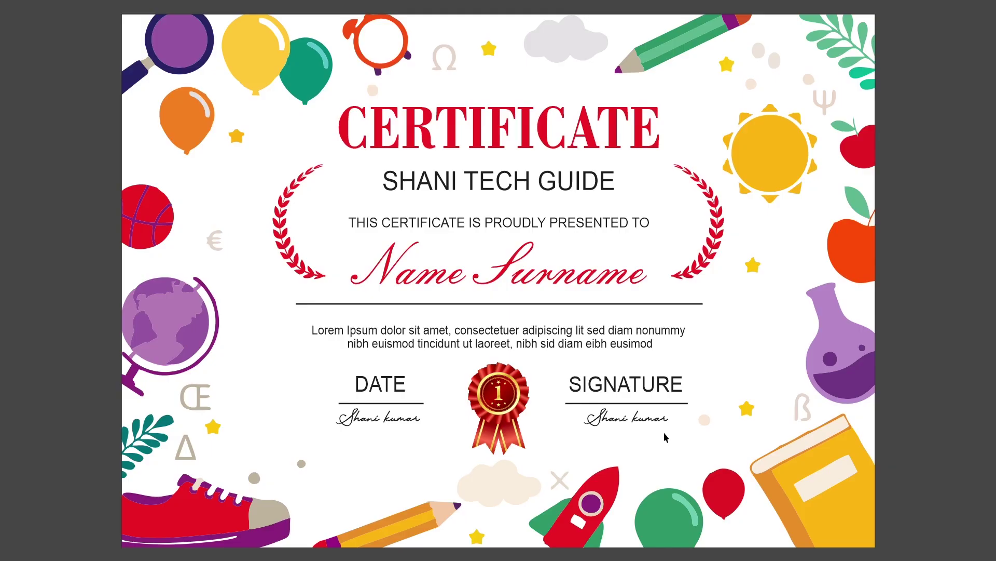
{"action": "key", "text": "Escape"}
{"action": "left_click", "coordinate": [808, 365]}
Step: Open the purple night-sky template Vol-2 (19).cdr in a new tab
{"action": "key", "text": "ctrl+o"}
{"action": "scroll", "scroll_direction": "down", "scroll_amount": 3}
{"action": "scroll", "scroll_direction": "down", "scroll_amount": 3}
{"action": "left_click", "coordinate": [611, 253]}
{"action": "left_click", "coordinate": [628, 502]}
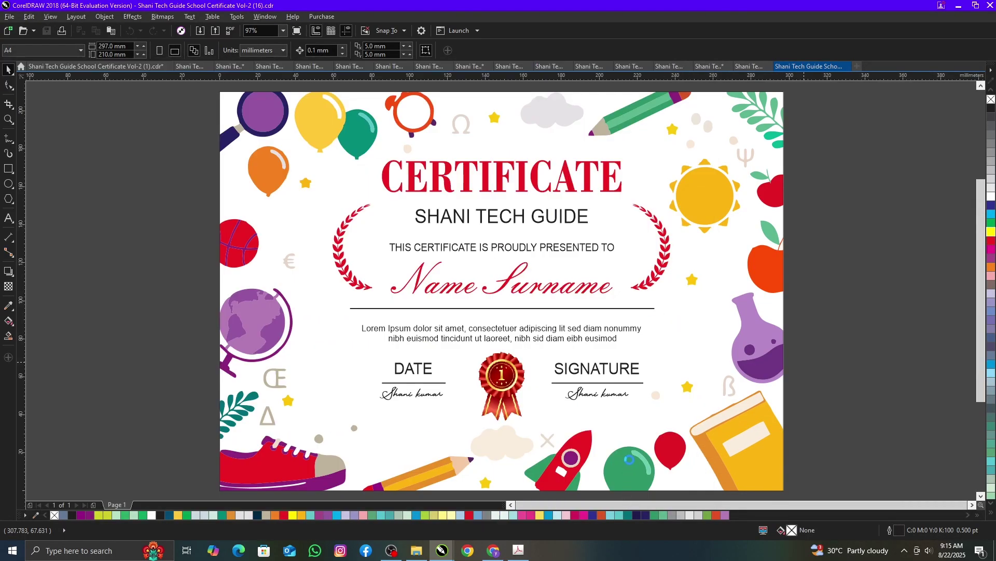
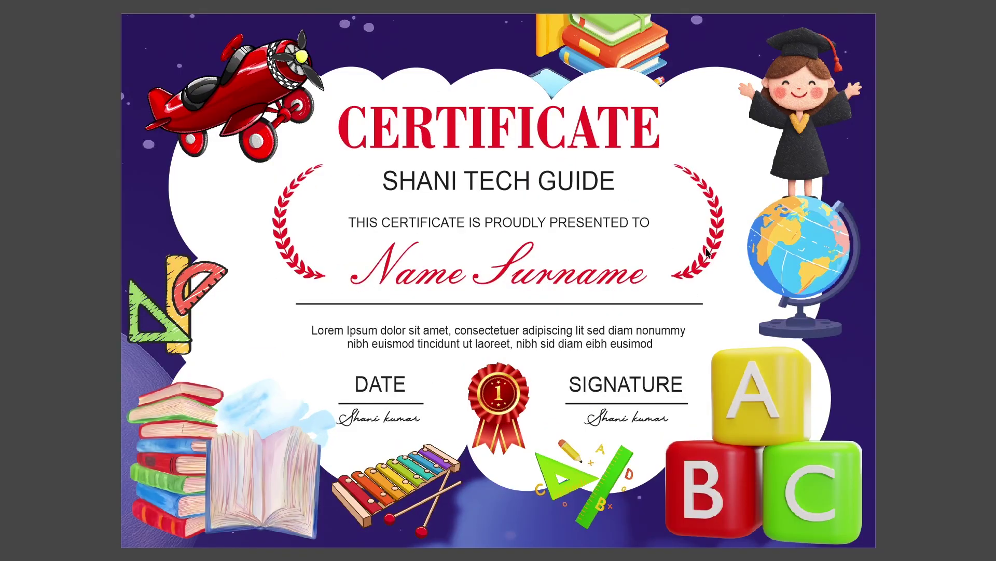
Step: Open template Vol-2 (29).cdr, fit it to the window and preview it full screen
{"action": "key", "text": "ctrl+o"}
{"action": "scroll", "scroll_direction": "down", "scroll_amount": 3}
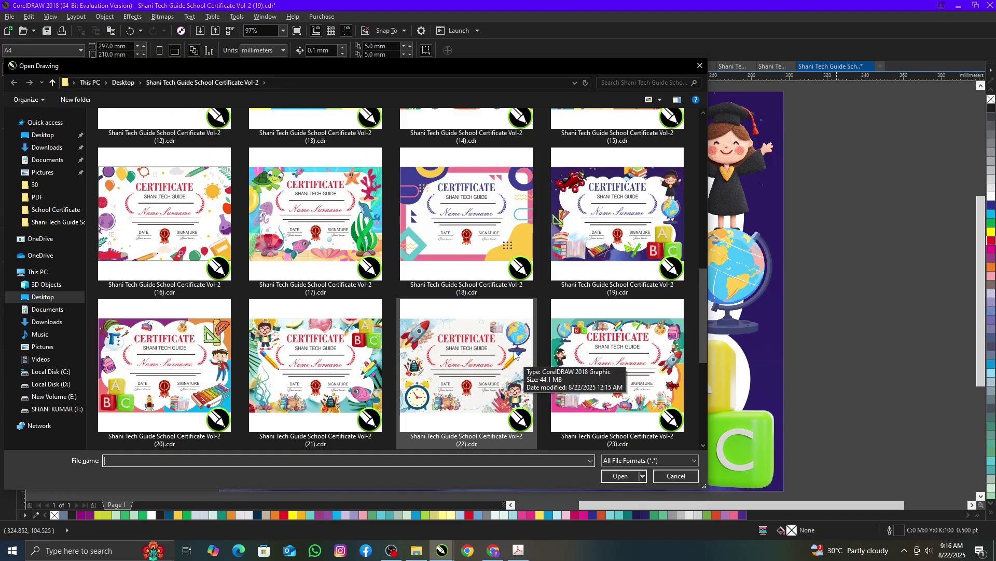
{"action": "scroll", "scroll_direction": "down", "scroll_amount": 3}
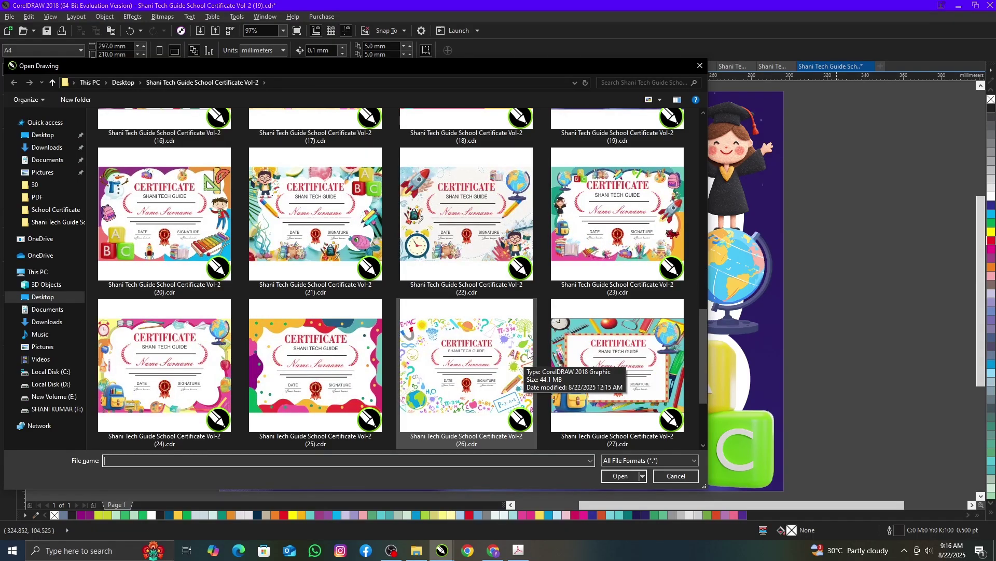
{"action": "scroll", "scroll_direction": "down", "scroll_amount": 3}
{"action": "left_click", "coordinate": [358, 346]}
{"action": "left_click", "coordinate": [627, 503]}
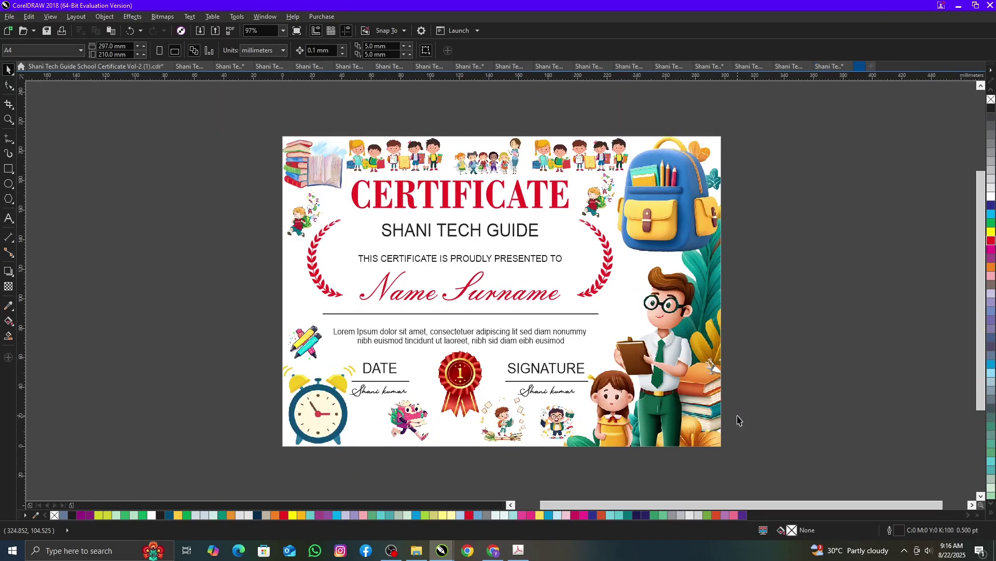
{"action": "key", "text": "F4"}
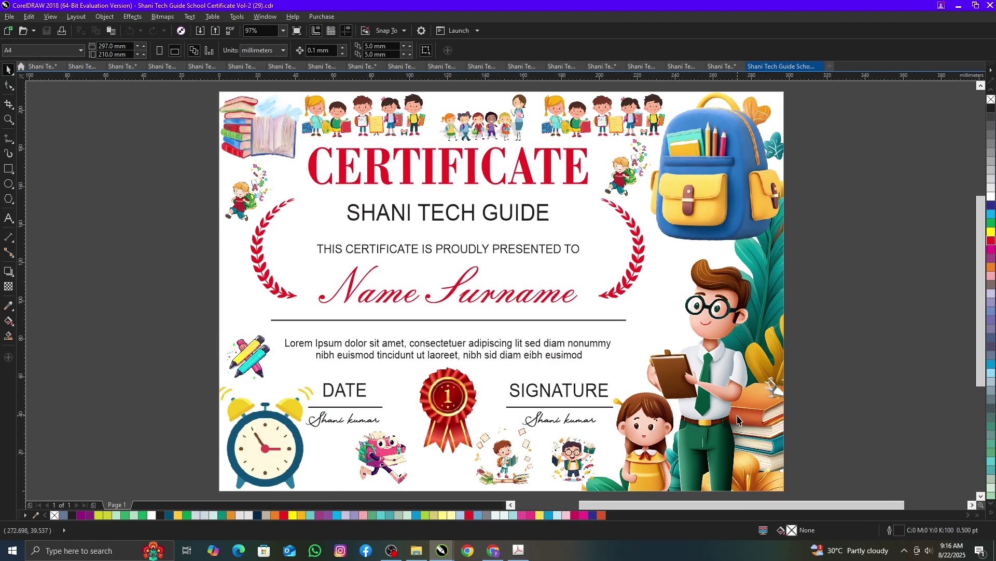
{"action": "key", "text": "F9"}
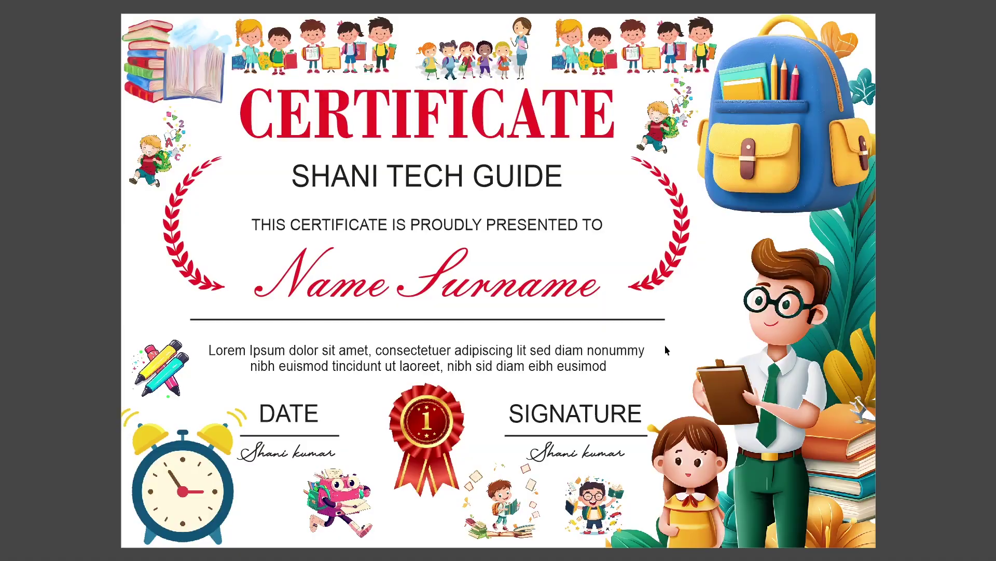
Step: Leave the preview and nudge the CERTIFICATE heading and SHANI TECH GUIDE subtitle slightly lower
{"action": "key", "text": "shift+d"}
{"action": "key", "text": "shift+Down"}
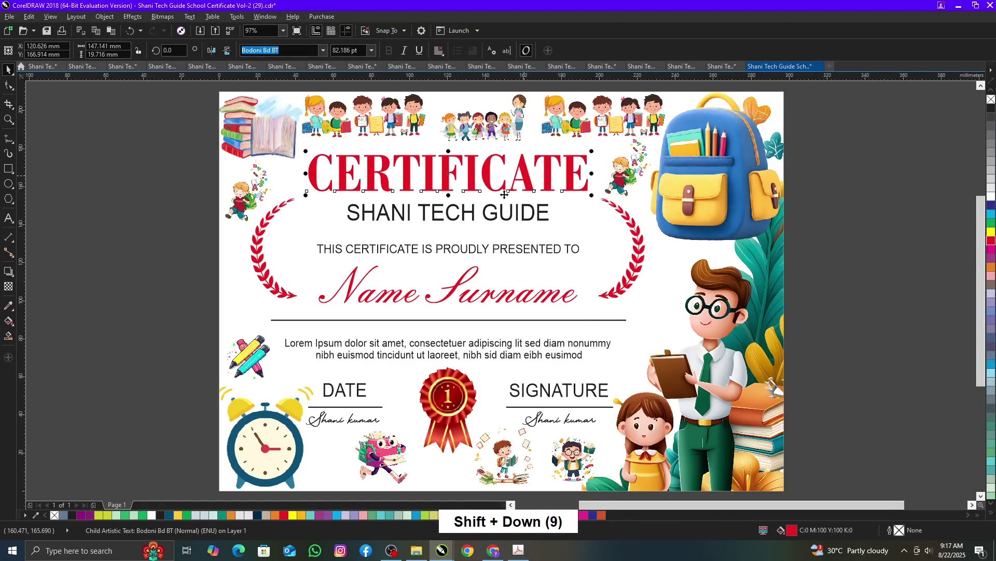
{"action": "left_click", "coordinate": [494, 218]}
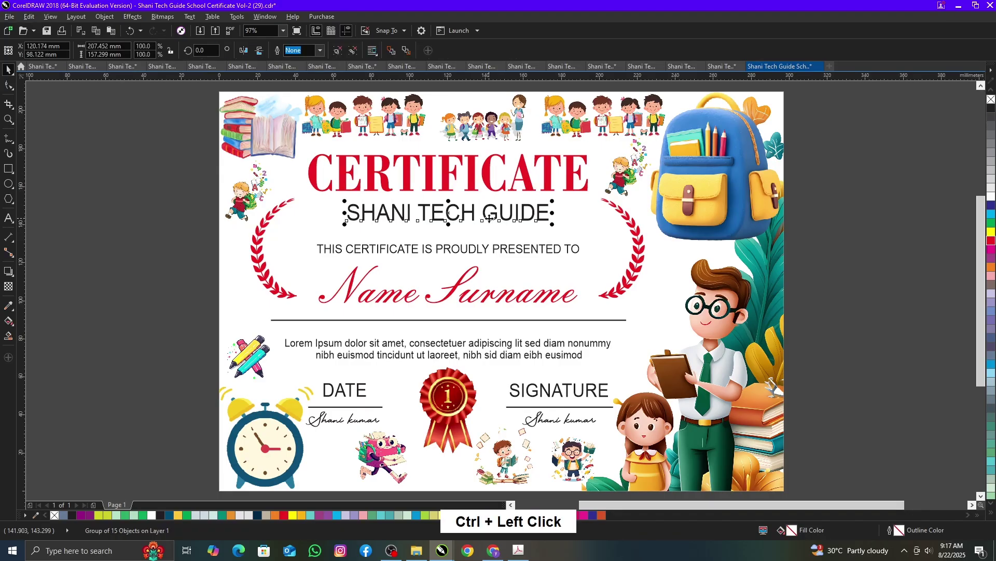
{"action": "key", "text": "shift+Down"}
{"action": "key", "text": "shift+Down"}
{"action": "key", "text": "shift+Down"}
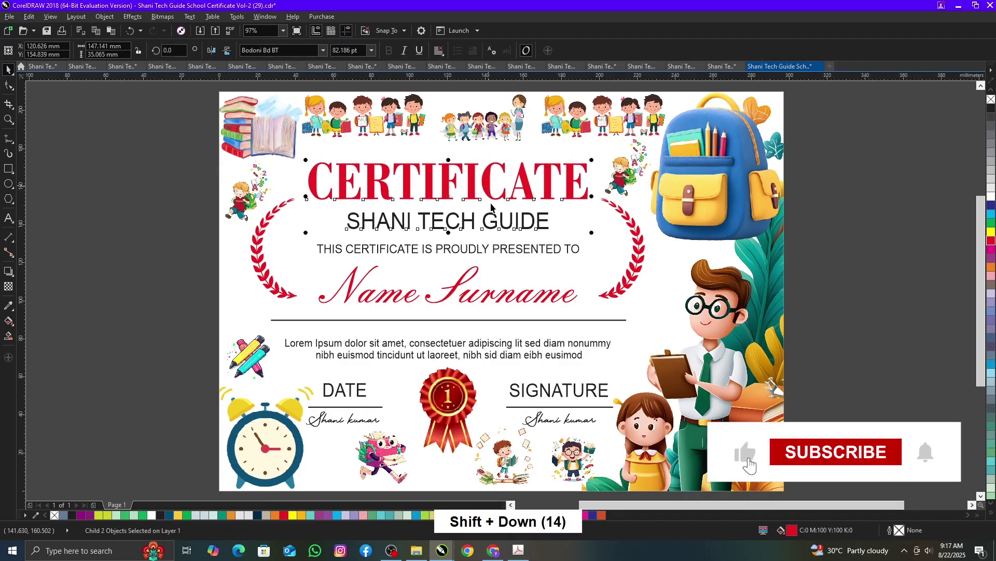
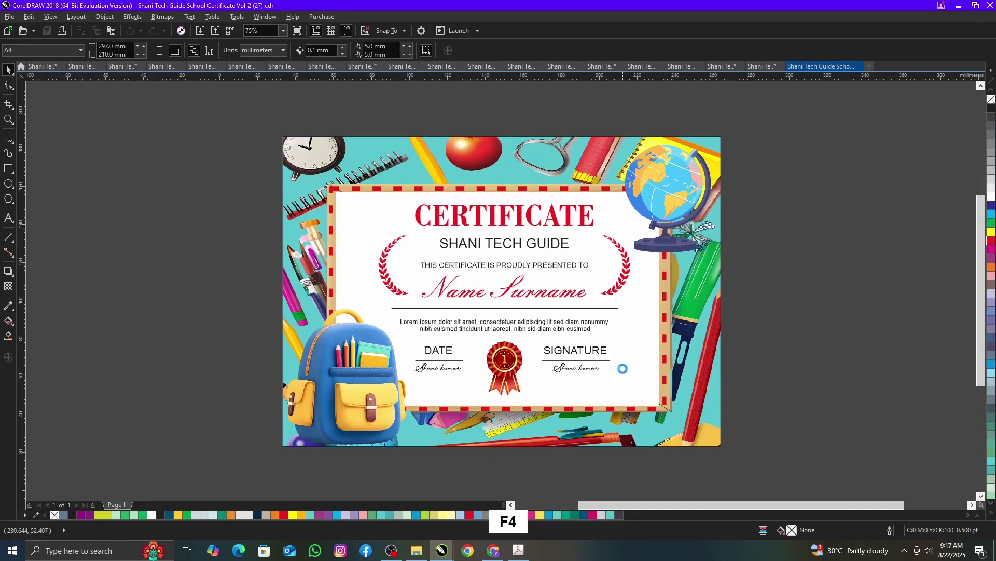
Step: Preview template 27 full screen, then bring up the Open Drawing dialog
{"action": "key", "text": "F9"}
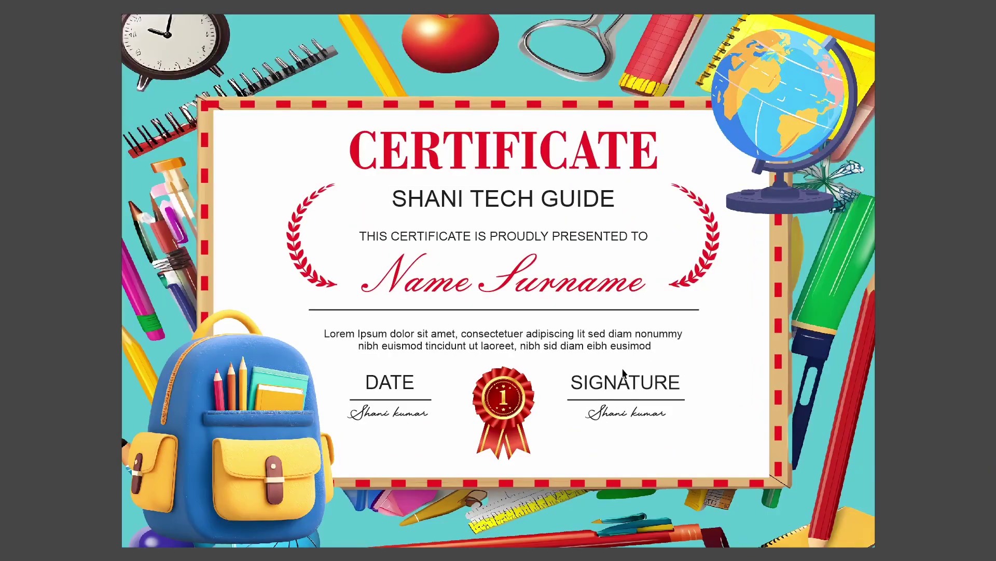
{"action": "key", "text": "F9"}
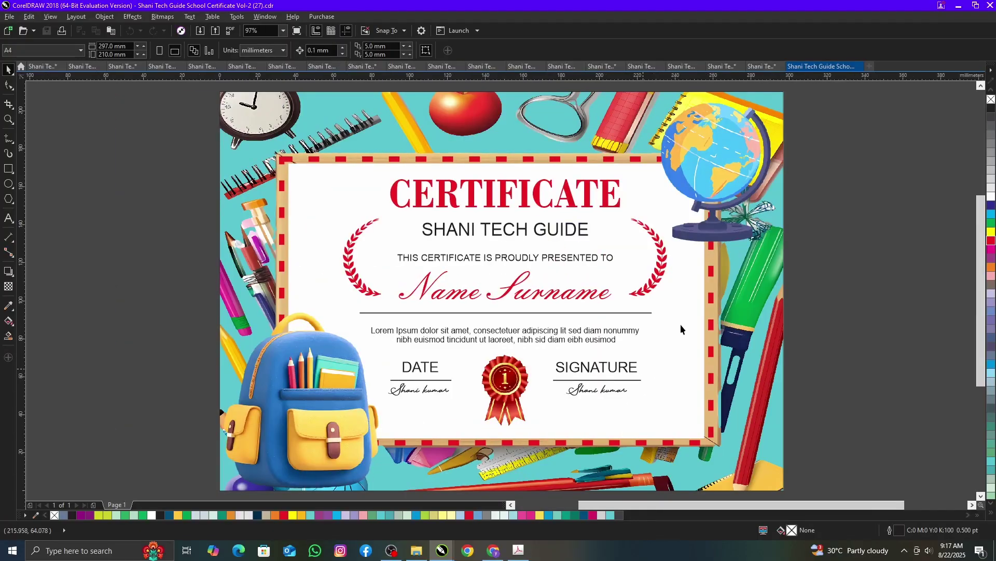
{"action": "left_click", "coordinate": [869, 311]}
{"action": "key", "text": "ctrl+o"}
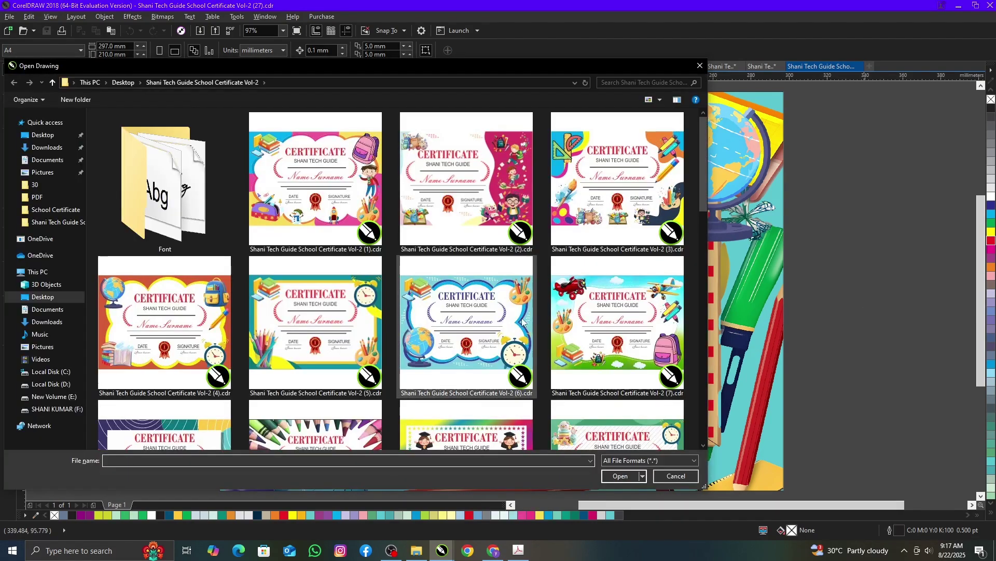
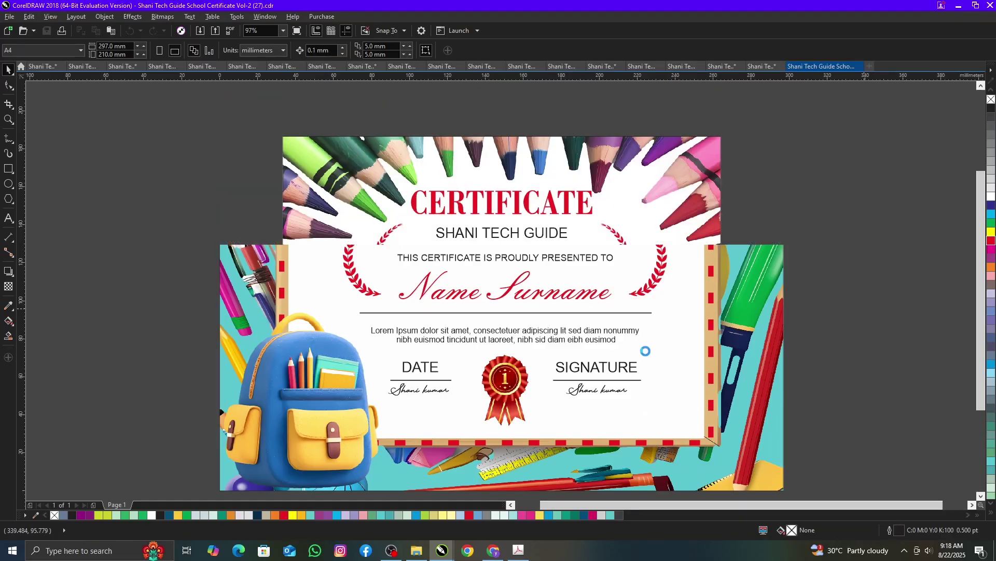
Step: Fit the coloured-pencils certificate Vol-2 (9) to the window, preview it and reopen the file browser
{"action": "key", "text": "F4"}
{"action": "left_click", "coordinate": [809, 349]}
{"action": "key", "text": "F9"}
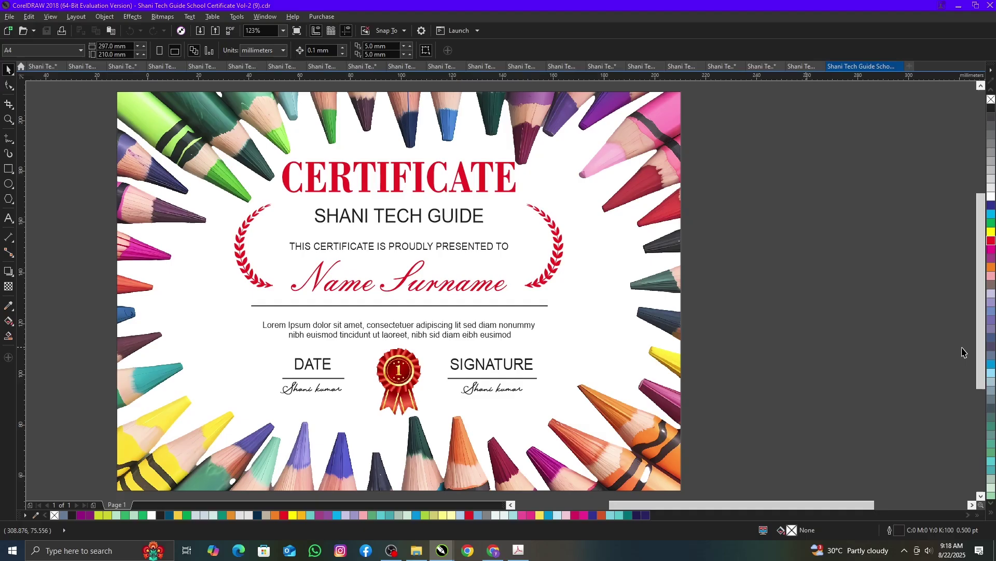
{"action": "key", "text": "ctrl+o"}
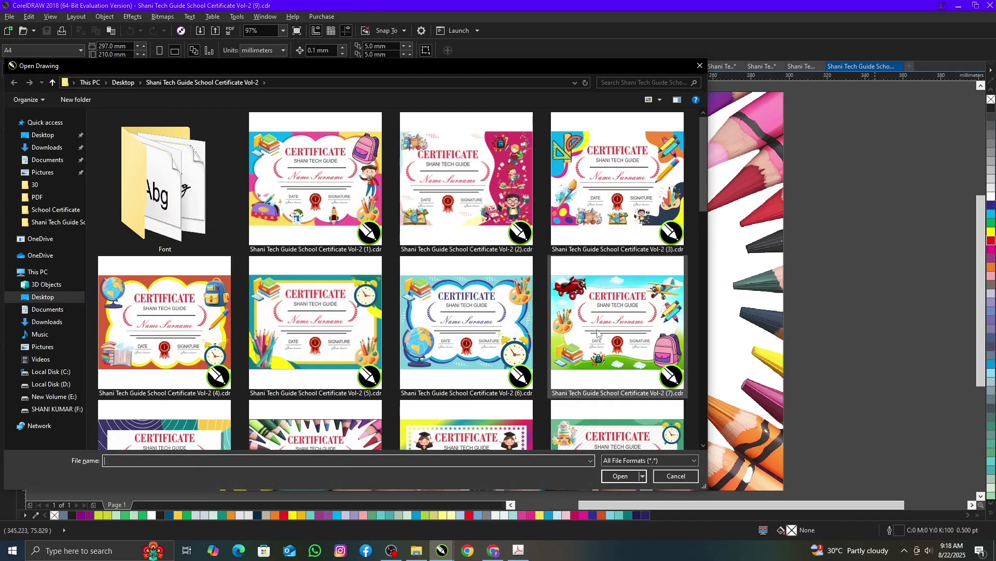
Step: Open template Vol-2 (28).cdr, fit it to the window and preview it full screen
{"action": "scroll", "scroll_direction": "down", "scroll_amount": 3}
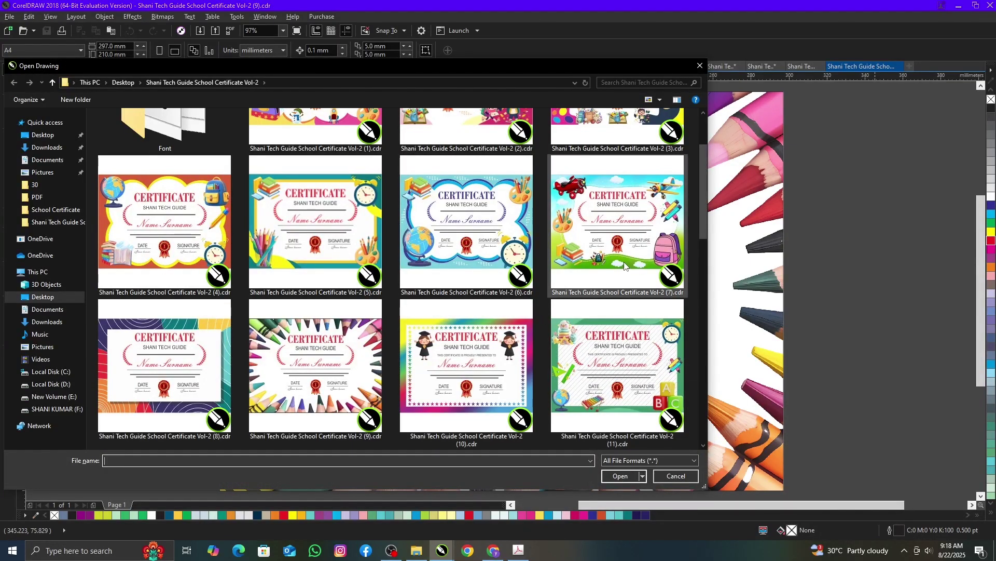
{"action": "scroll", "scroll_direction": "down", "scroll_amount": 3}
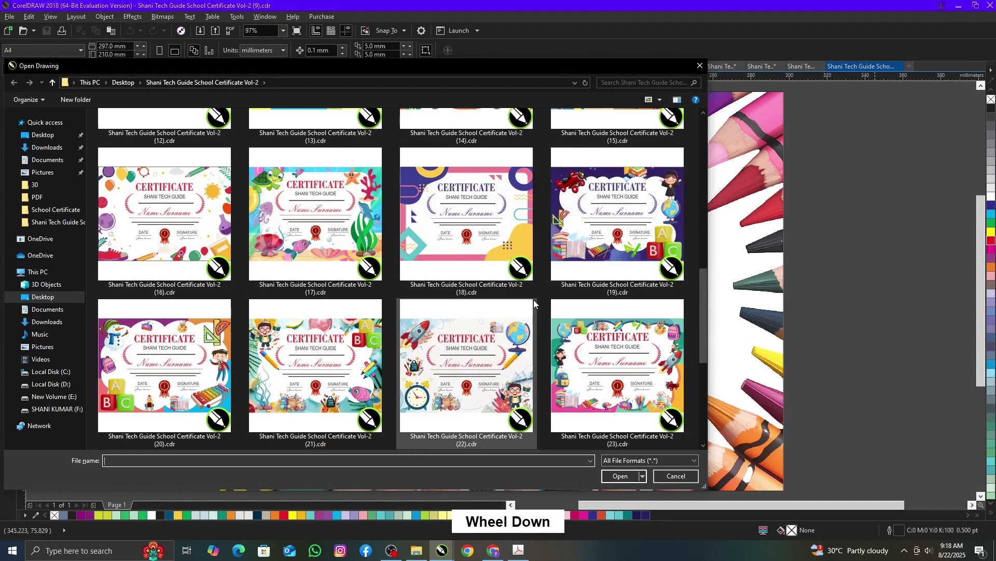
{"action": "scroll", "scroll_direction": "down", "scroll_amount": 3}
{"action": "left_click", "coordinate": [754, 464]}
{"action": "left_click", "coordinate": [632, 498]}
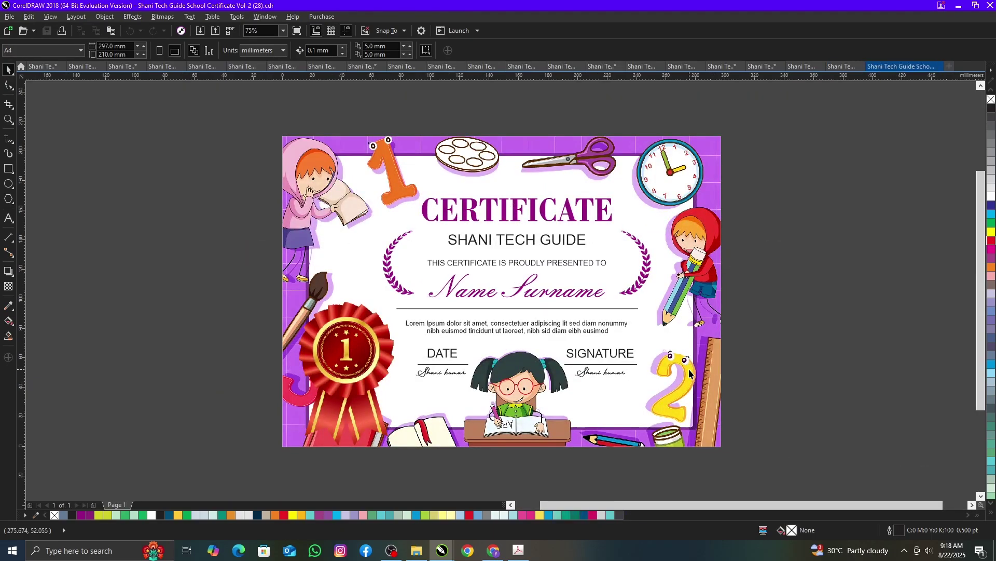
{"action": "key", "text": "F4"}
{"action": "left_click", "coordinate": [897, 423]}
{"action": "key", "text": "F9"}
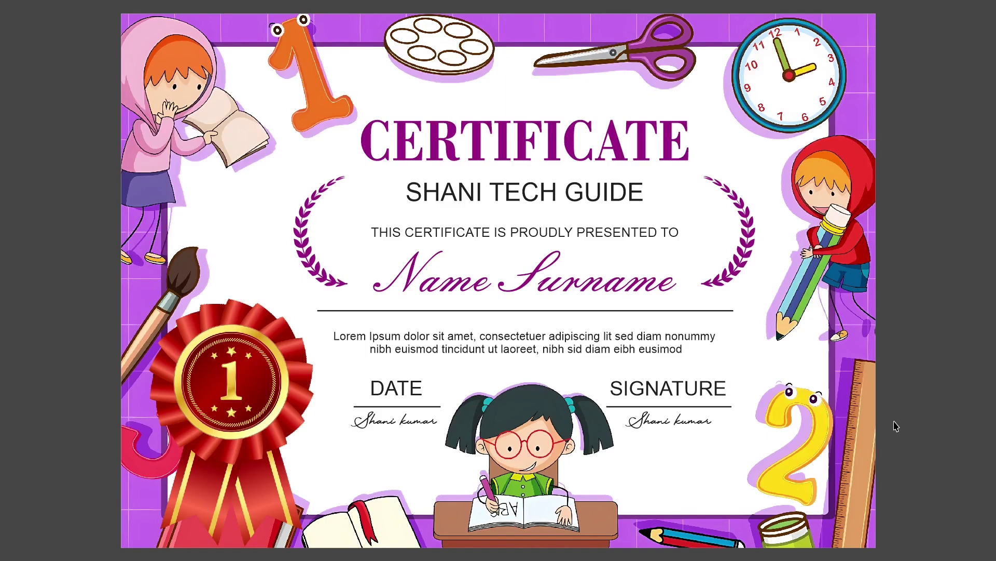